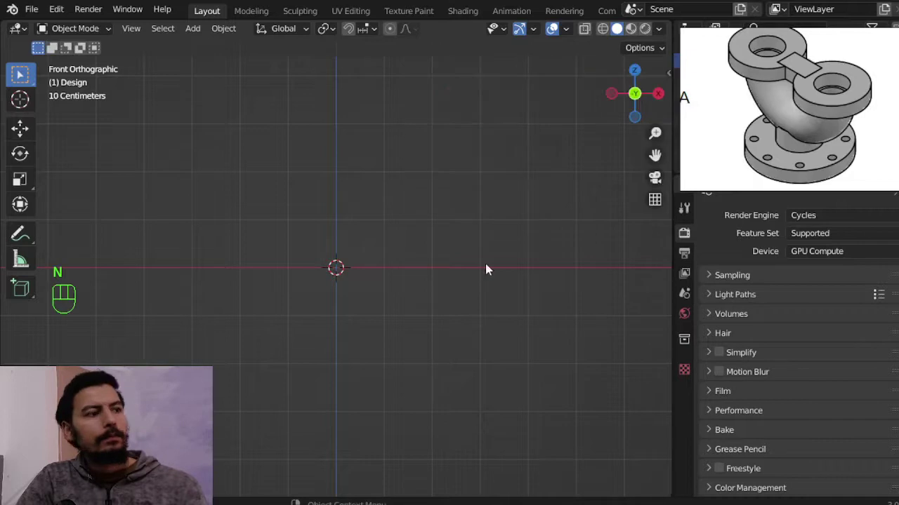
Place the 3D cursor just right of the origin and bring up the Add Mesh menu.
{"action": "left_click_drag", "start_coordinate": [467, 276], "coordinate": [436, 327]}
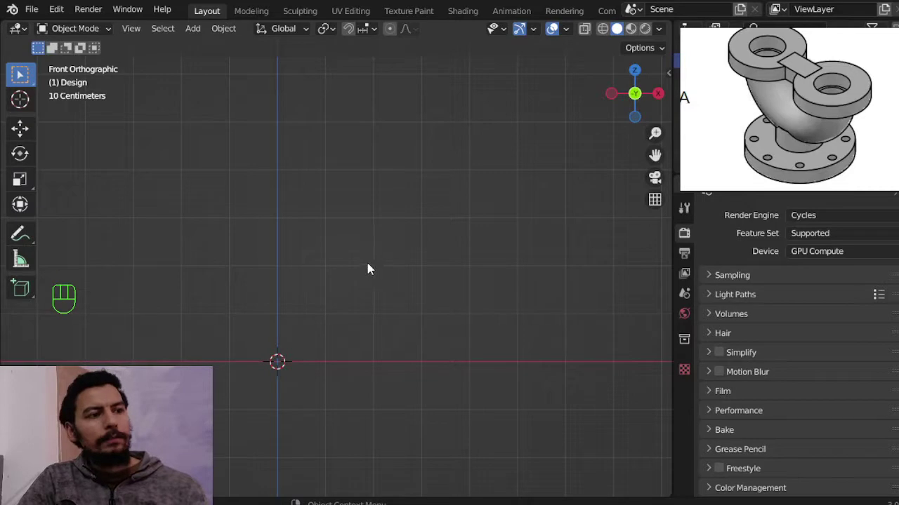
{"action": "right_click", "coordinate": [378, 272]}
{"action": "key", "text": "shift+a"}
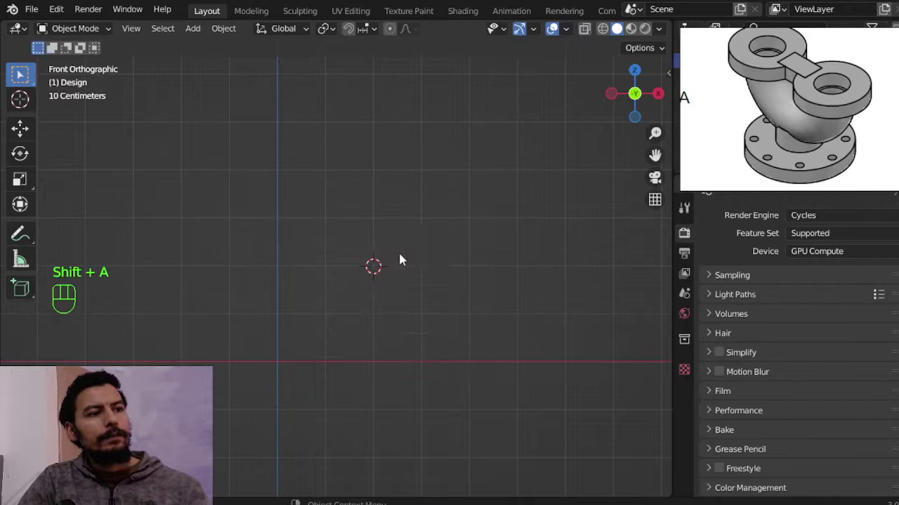
{"action": "right_click", "coordinate": [402, 272]}
{"action": "key", "text": "shift+a"}
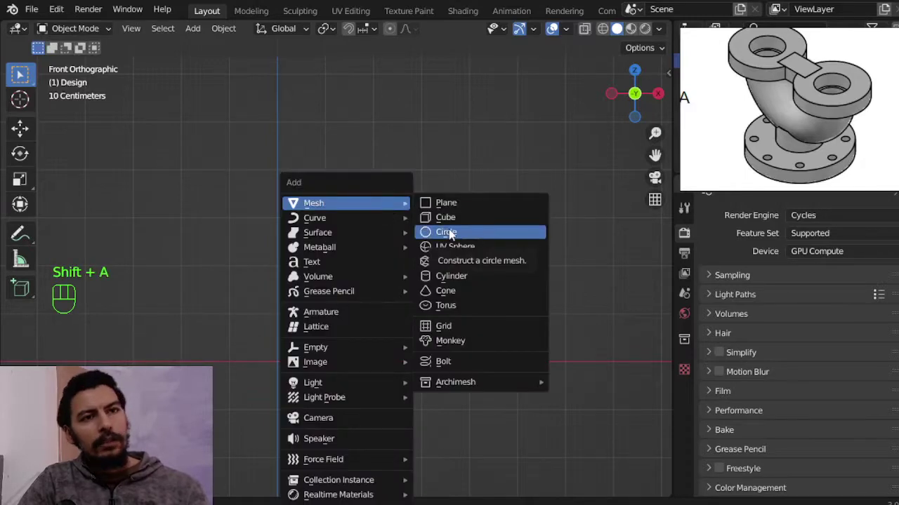
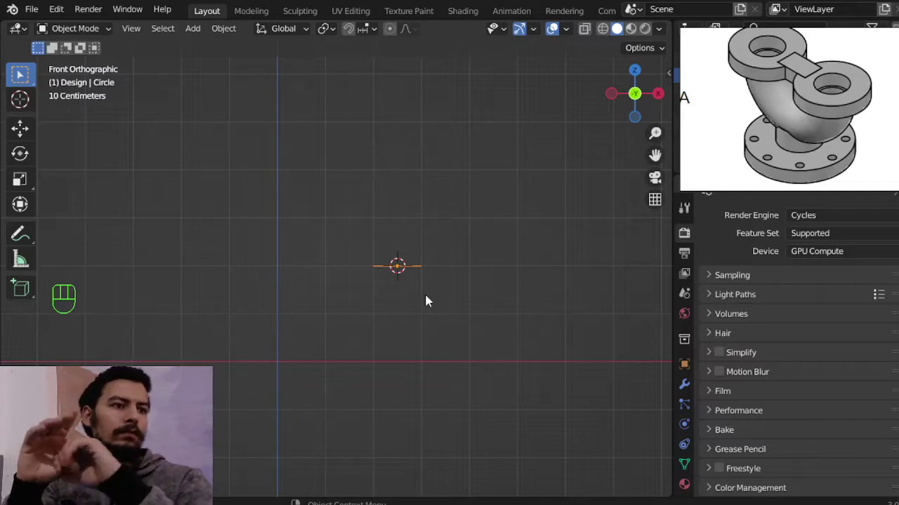
Move the added circle off the pivot point and reframe the front view on it.
{"action": "key", "text": "g"}
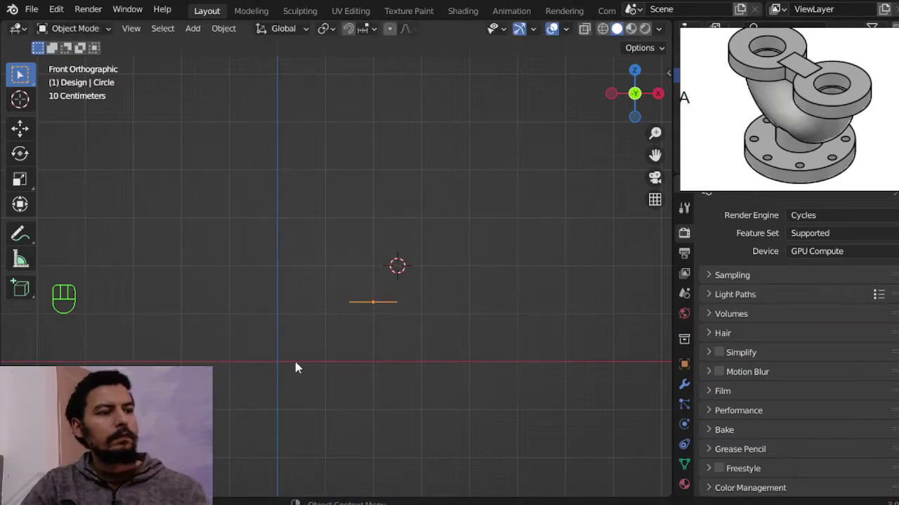
{"action": "key", "text": "shift+c"}
{"action": "key", "text": "shift+x"}
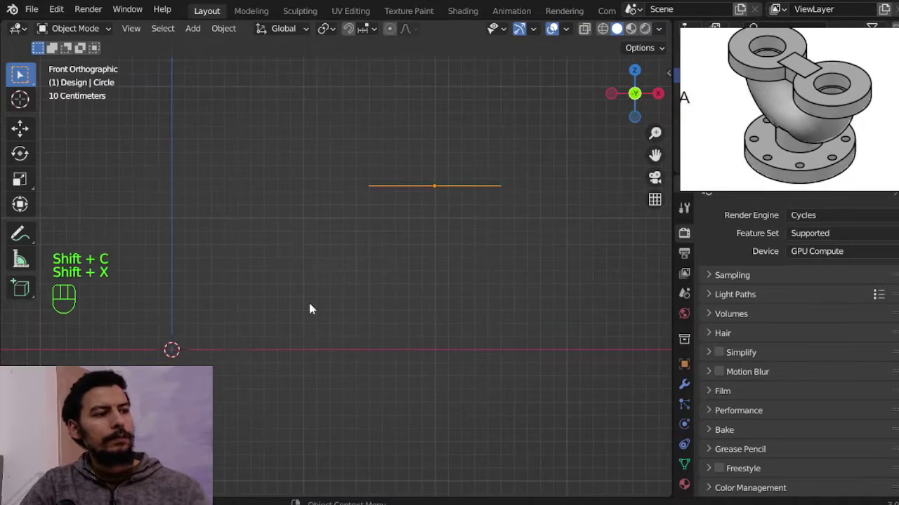
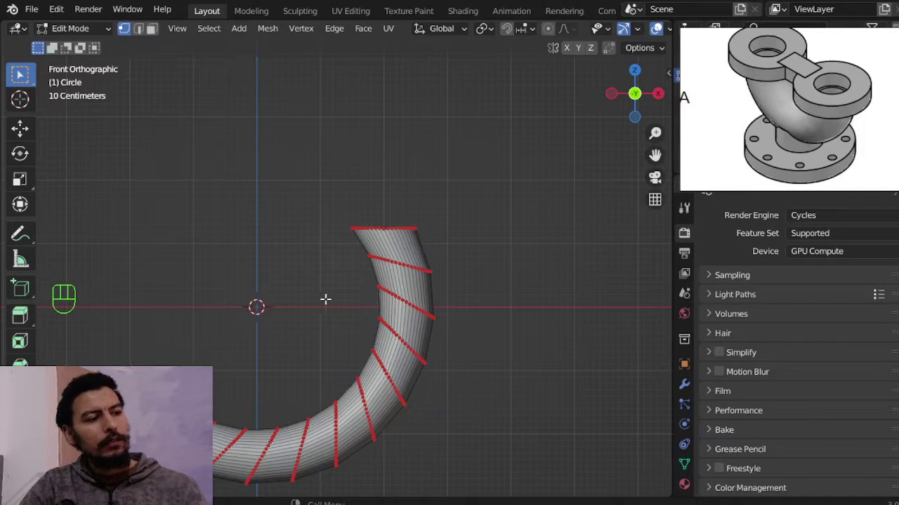
Undo the half-ring sweep, re-spin the circle into a ring and trim it to a quarter bend.
{"action": "key", "text": "ctrl+z"}
{"action": "key", "text": "a"}
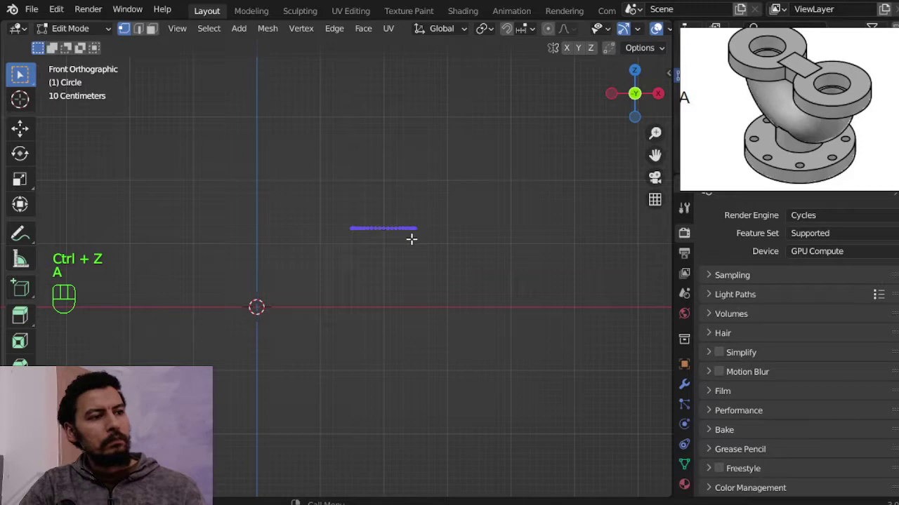
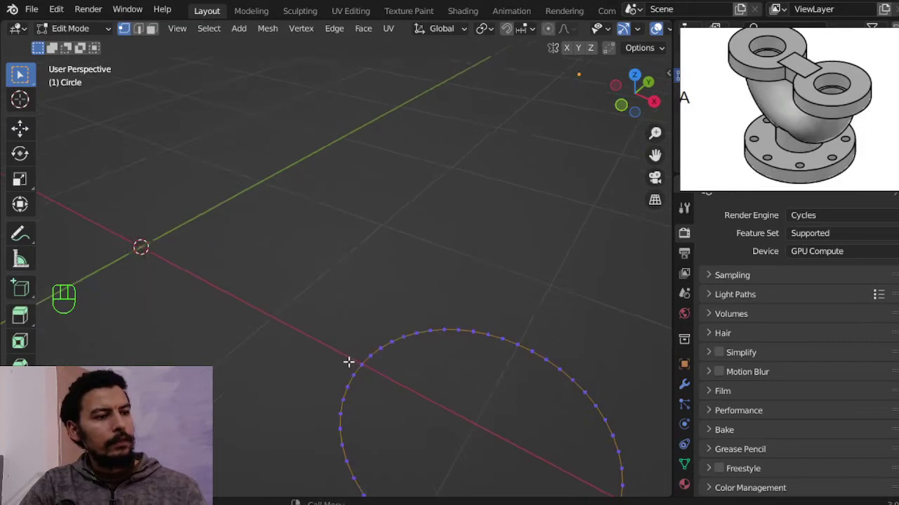
{"action": "key", "text": "KP_1"}
{"action": "key", "text": "a"}
{"action": "key", "text": "alt+e"}
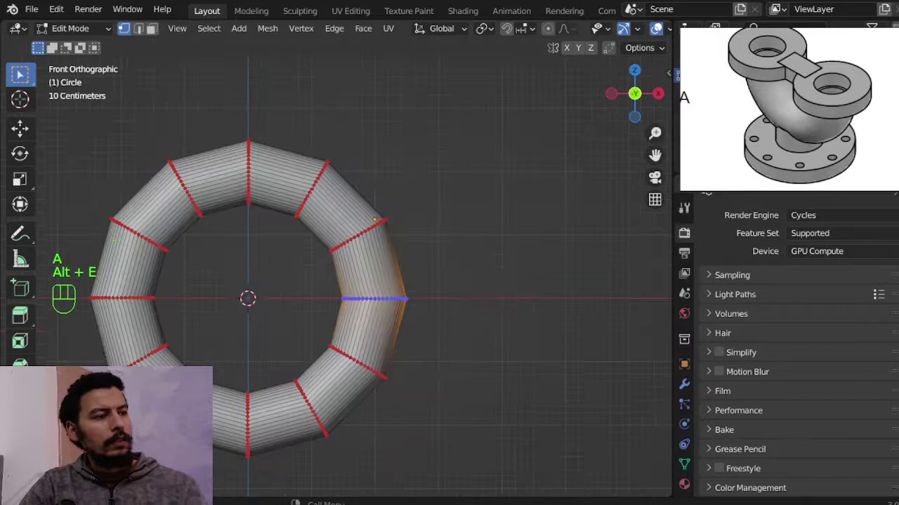
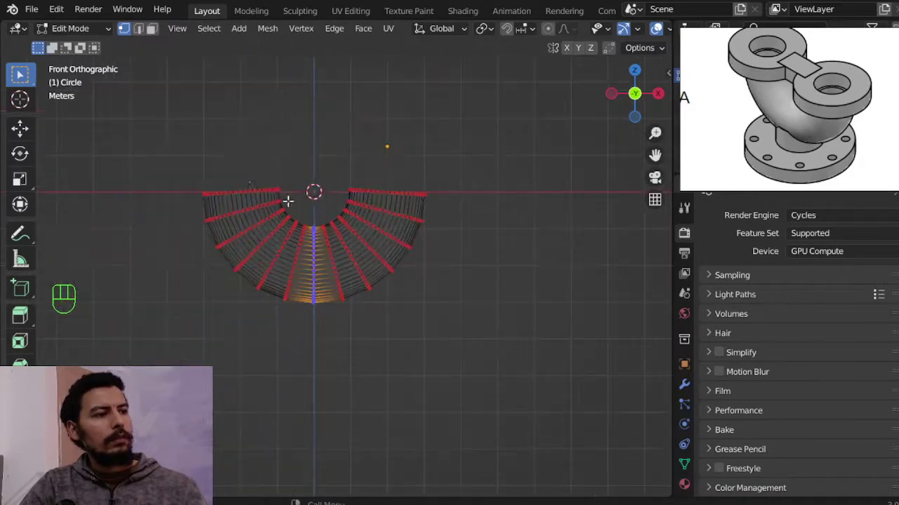
{"action": "key", "text": "z"}
{"action": "key", "text": "a"}
{"action": "key", "text": "b"}
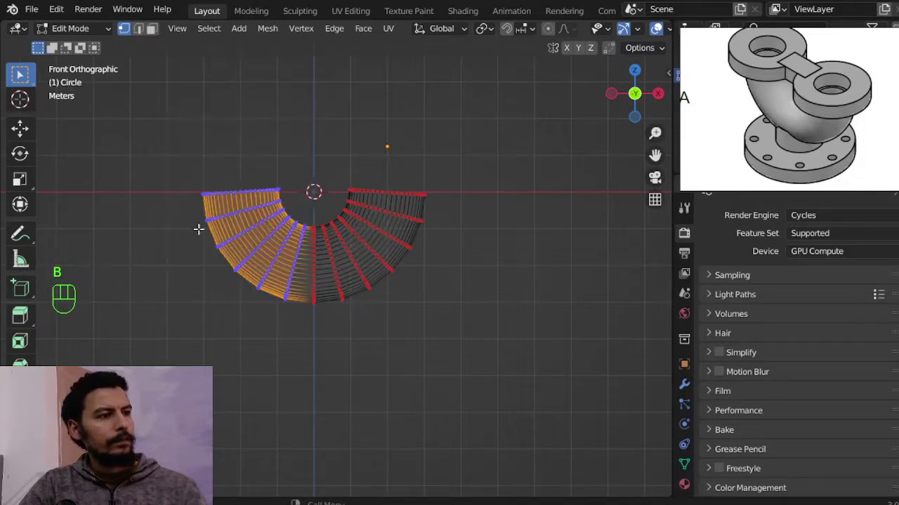
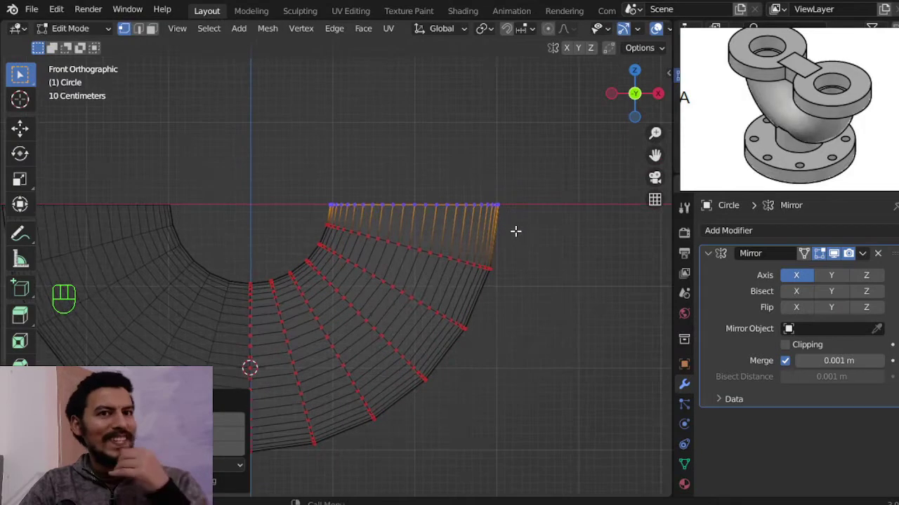
Extrude the top loop up into a neck, flare a thick flange and sink its inner rim into the pipe.
{"action": "key", "text": "e"}
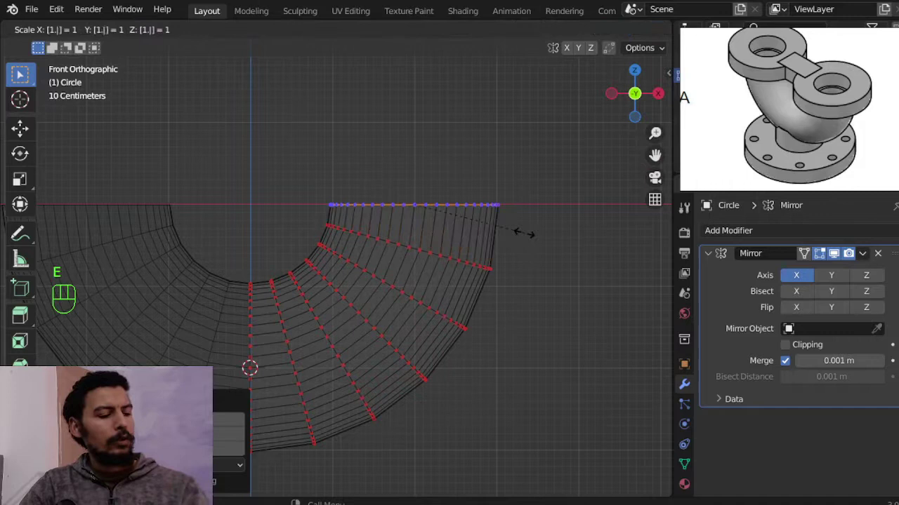
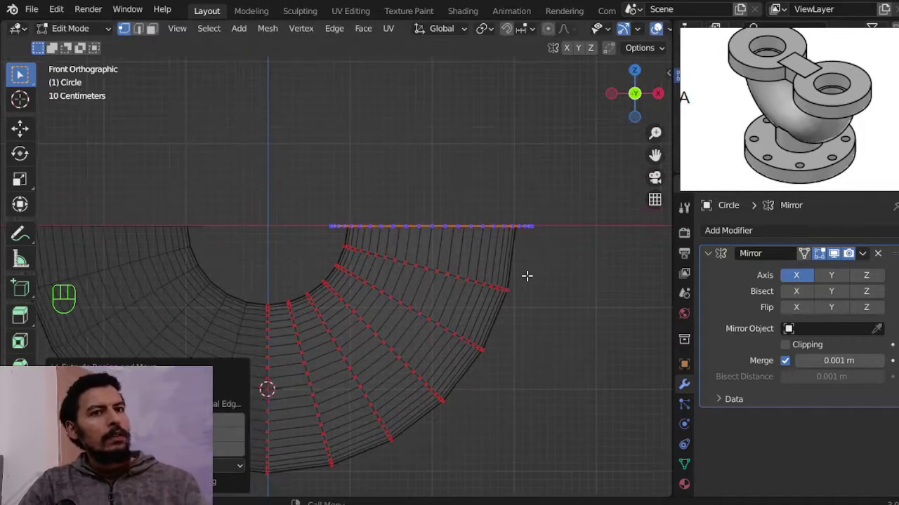
{"action": "key", "text": "e"}
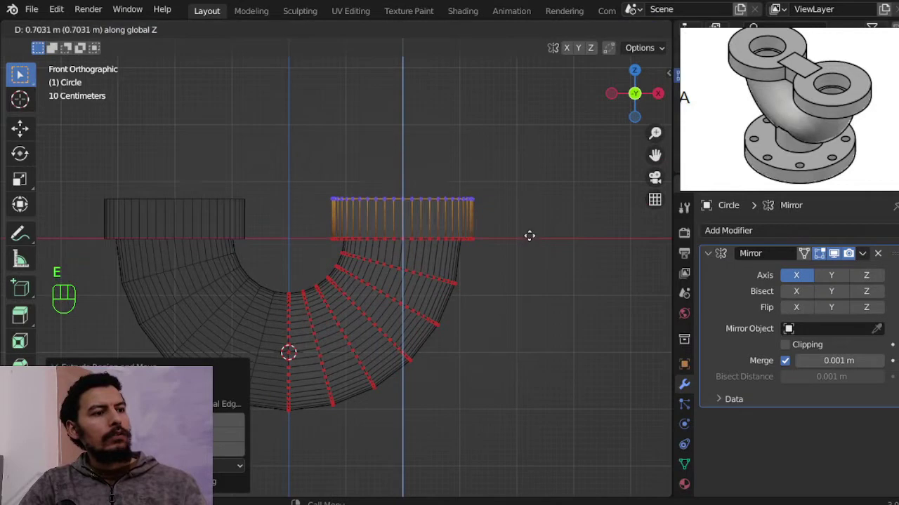
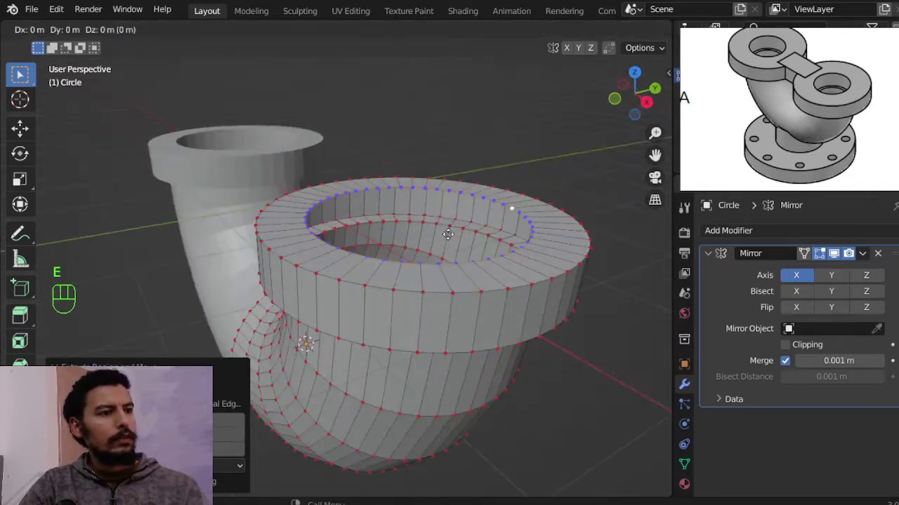
{"action": "key", "text": "e"}
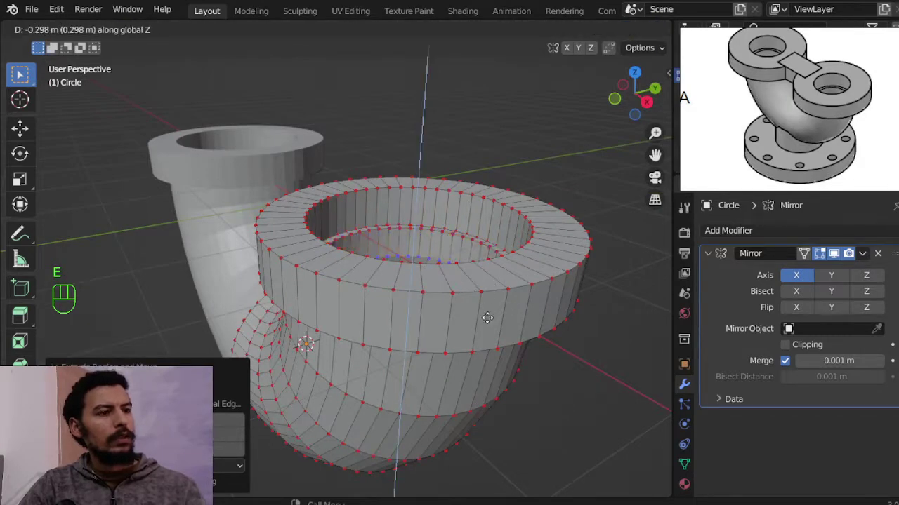
{"action": "key", "text": "e"}
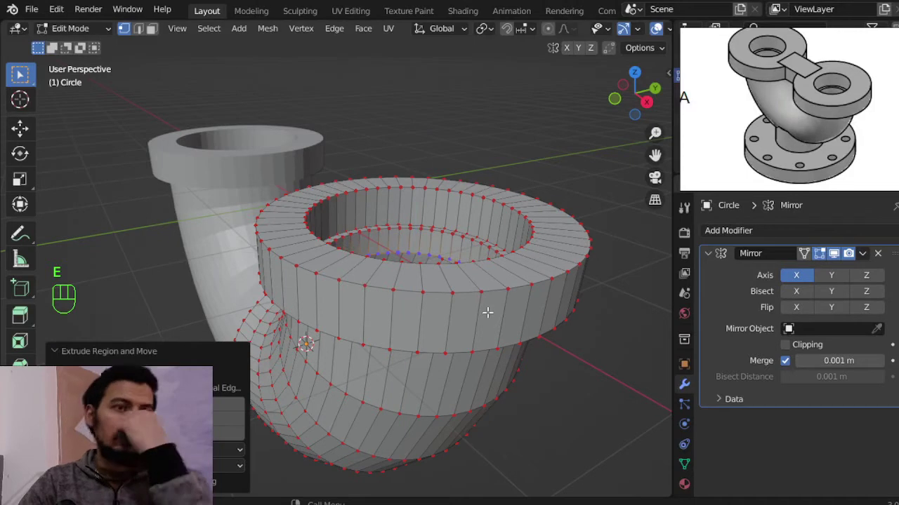
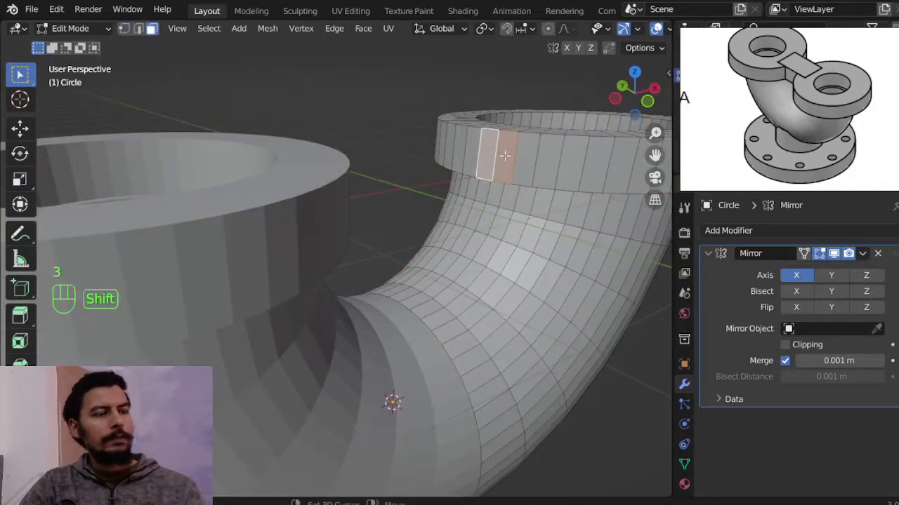
Select the flange's side faces and view from the top for extruding the tab to the seam.
{"action": "left_click", "coordinate": [794, 346]}
{"action": "key", "text": "KP_7"}
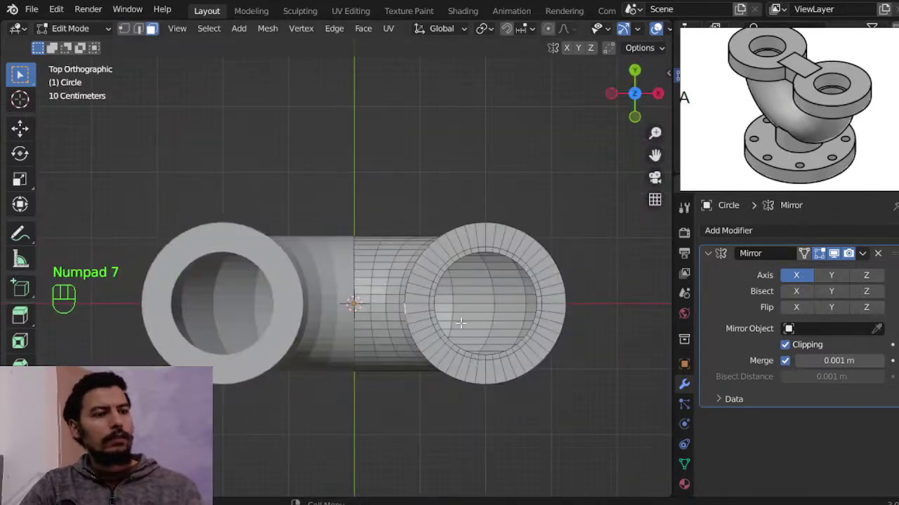
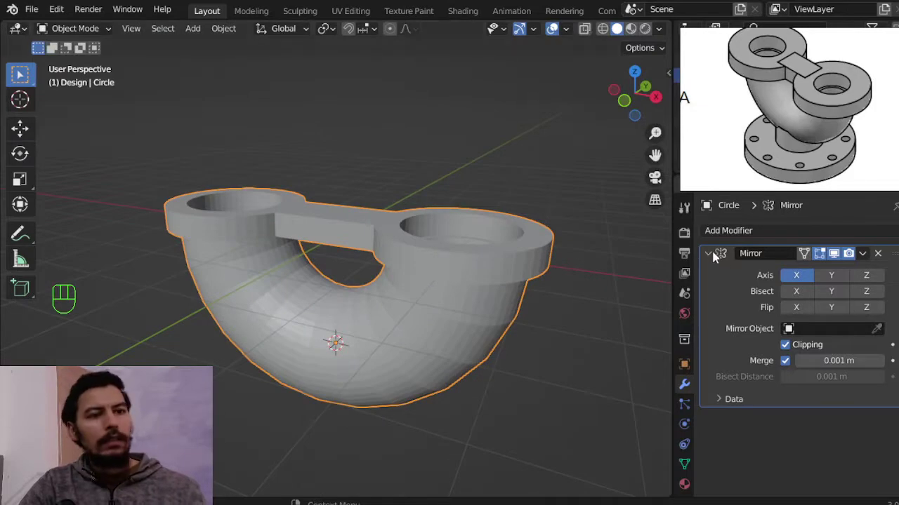
Add a Subdivision Surface modifier to the elbow with render level 3.
{"action": "left_click_drag", "start_coordinate": [731, 237], "coordinate": [729, 346]}
{"action": "double_click", "coordinate": [883, 317]}
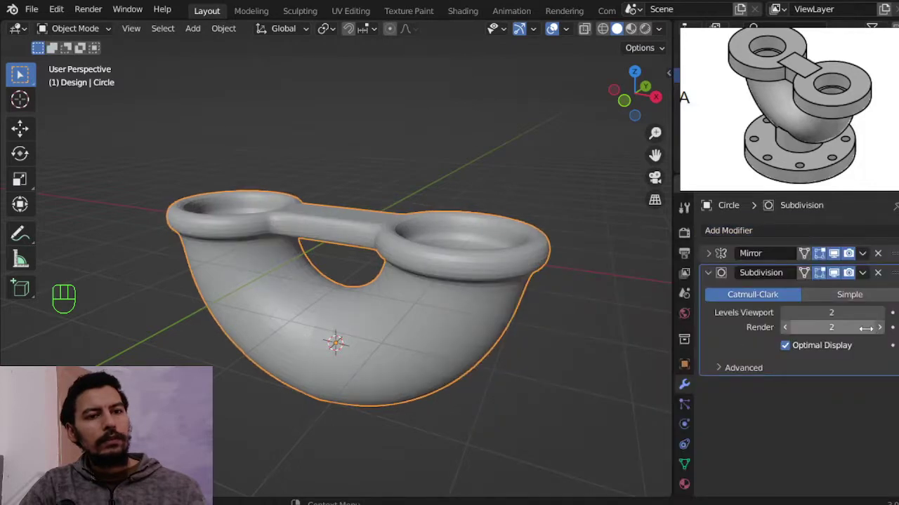
{"action": "left_click_drag", "start_coordinate": [487, 271], "coordinate": [459, 229]}
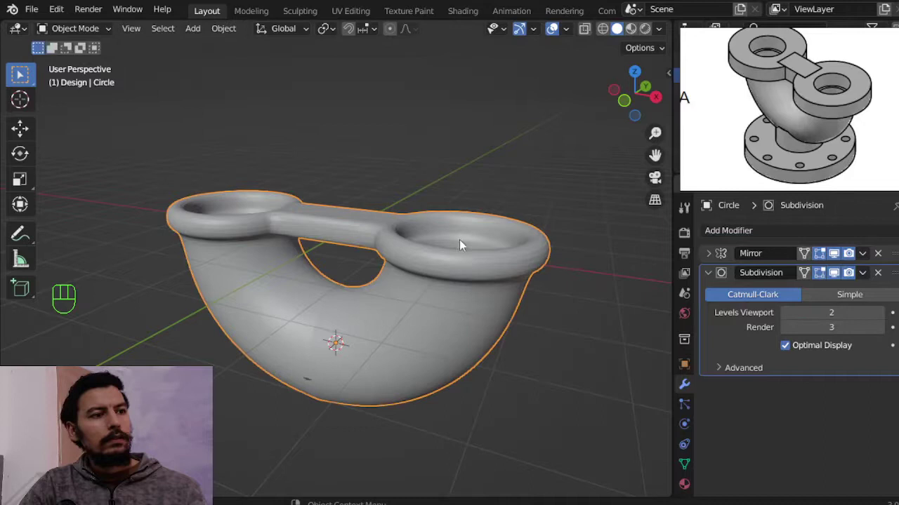
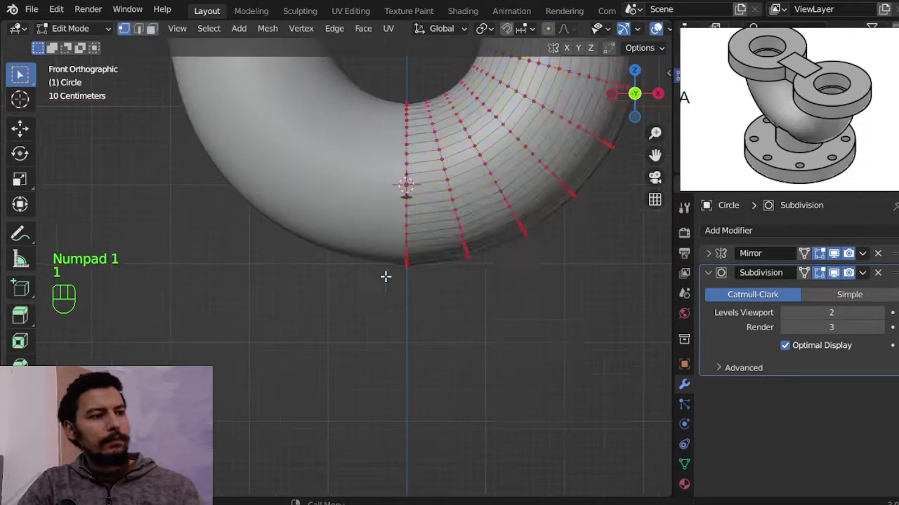
Snap the 3D cursor to the bend's bottom vertex, return to Object Mode and bring up Add Mesh.
{"action": "key", "text": "a"}
{"action": "key", "text": "b"}
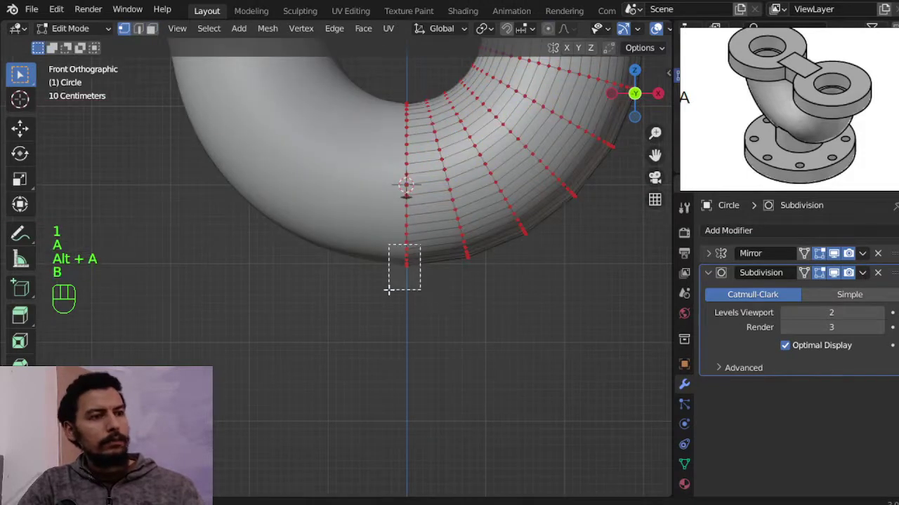
{"action": "key", "text": "shift+s"}
{"action": "key", "text": "Tab"}
{"action": "key", "text": "shift+a"}
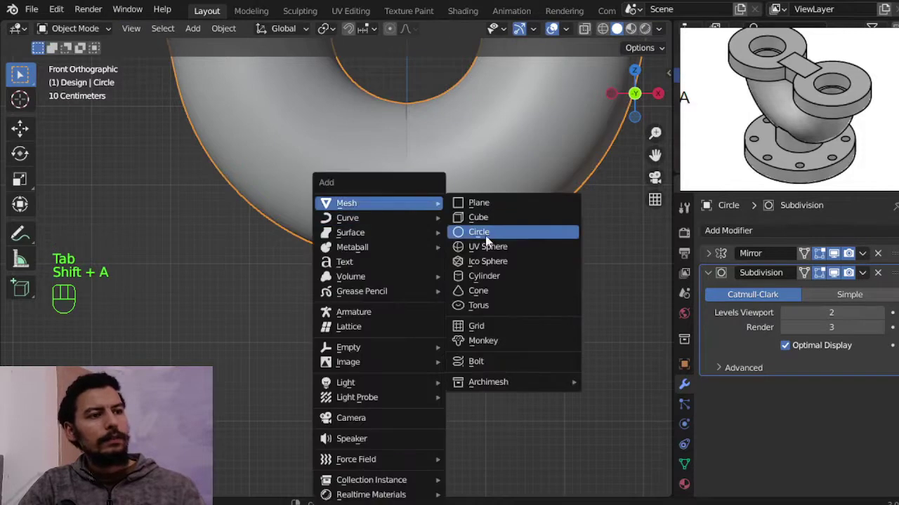
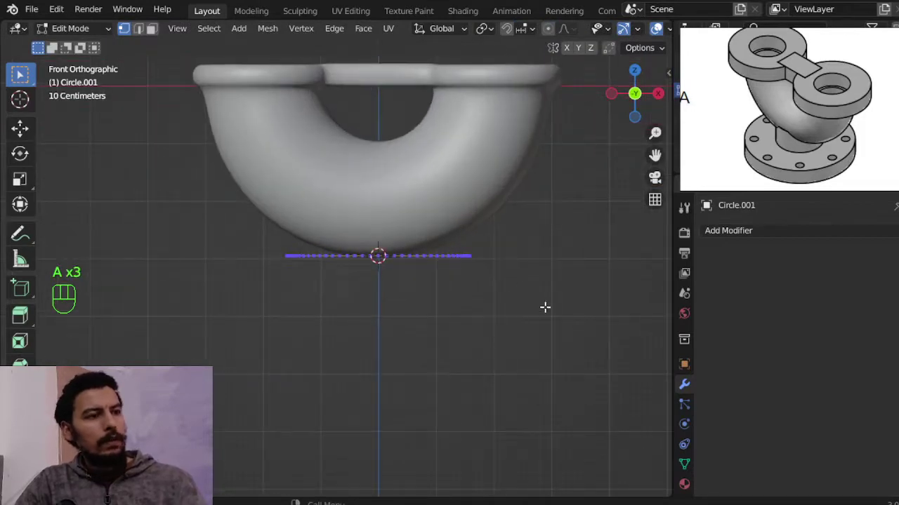
Shrink the new circle to under half size, move it down, and extrude its bottom loop out into a flange rim.
{"action": "key", "text": "s"}
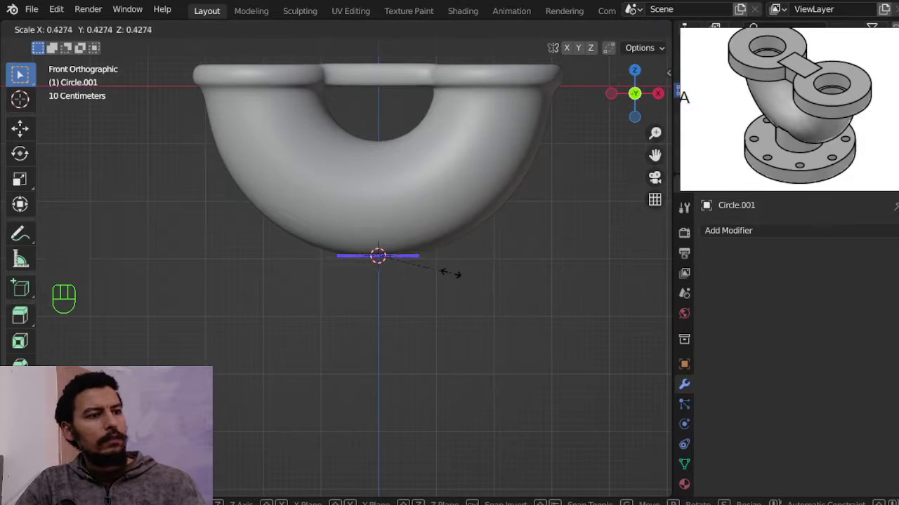
{"action": "key", "text": "a"}
{"action": "key", "text": "g"}
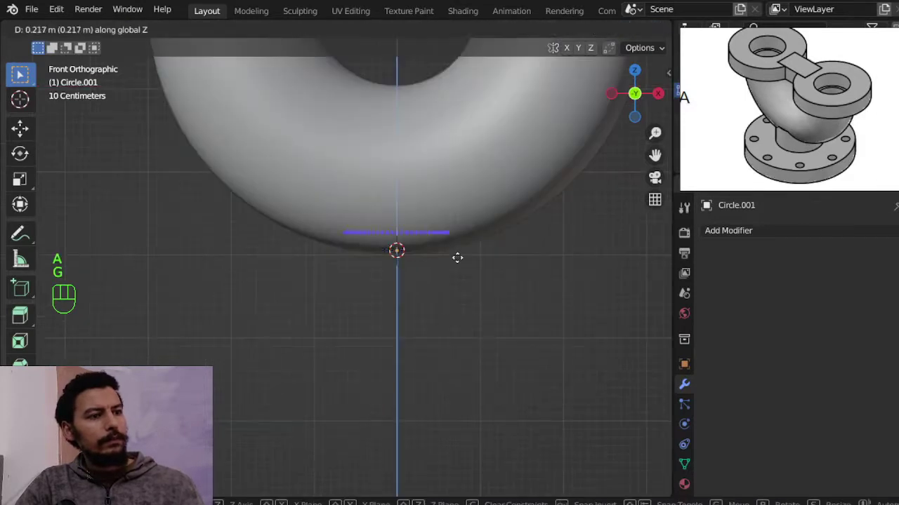
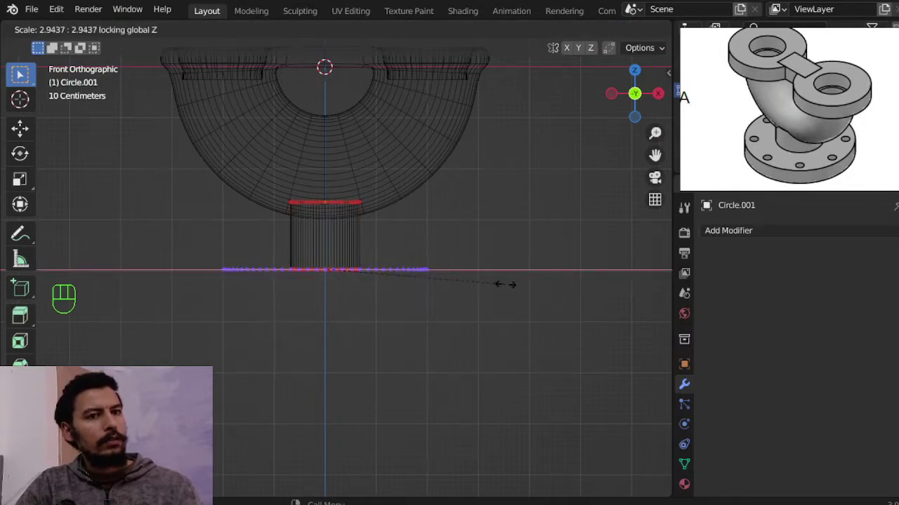
{"action": "key", "text": "e"}
{"action": "key", "text": "e"}
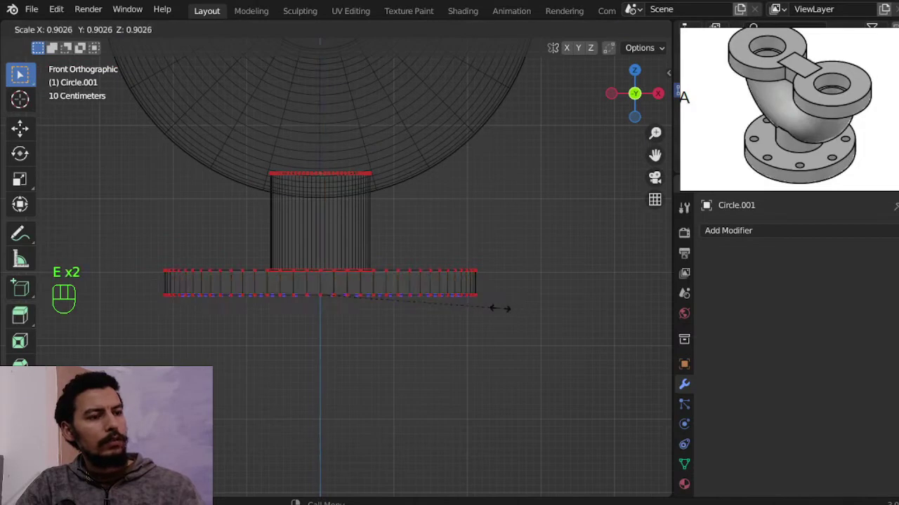
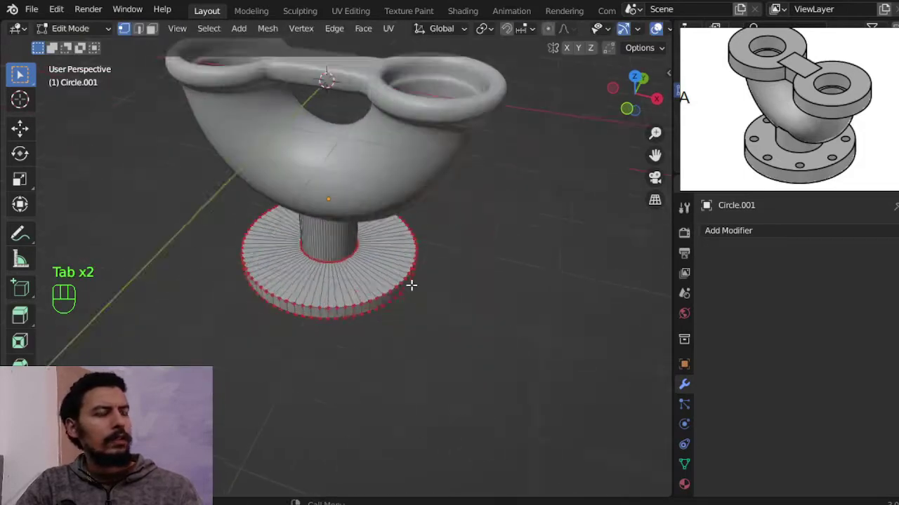
Extrude the whole flange down to thicken it and add an edge loop near its outer rim.
{"action": "key", "text": "KP_7"}
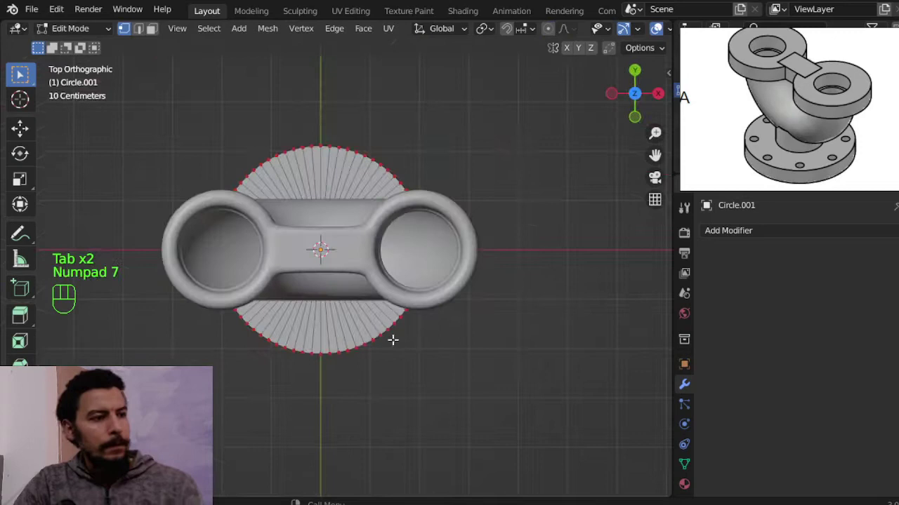
{"action": "key", "text": "z"}
{"action": "key", "text": "a"}
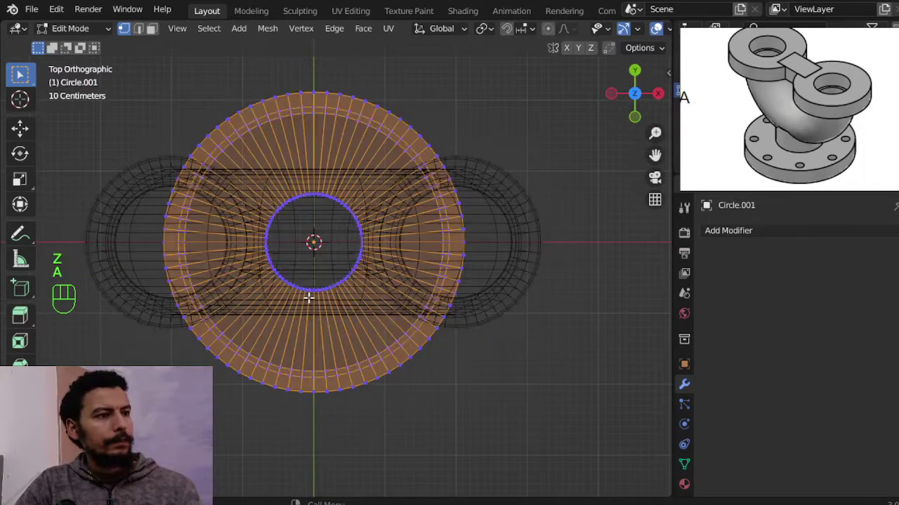
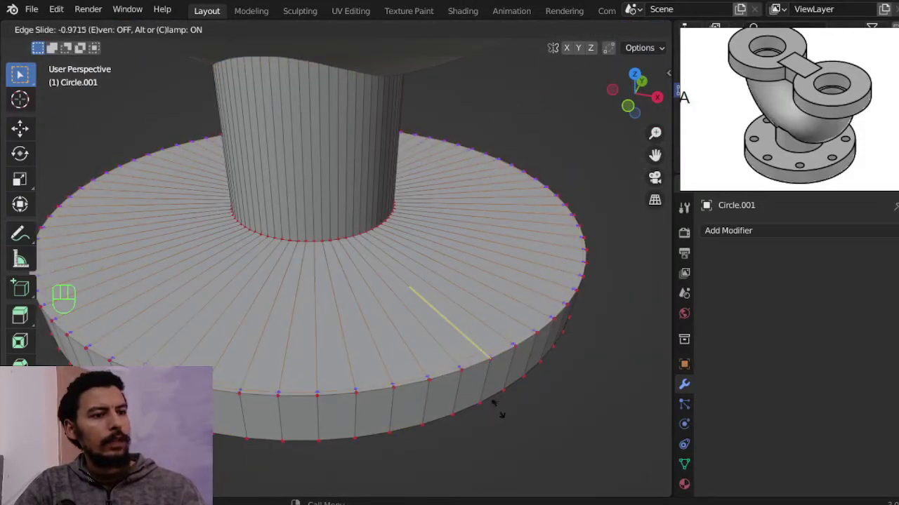
{"action": "key", "text": "ctrl+r"}
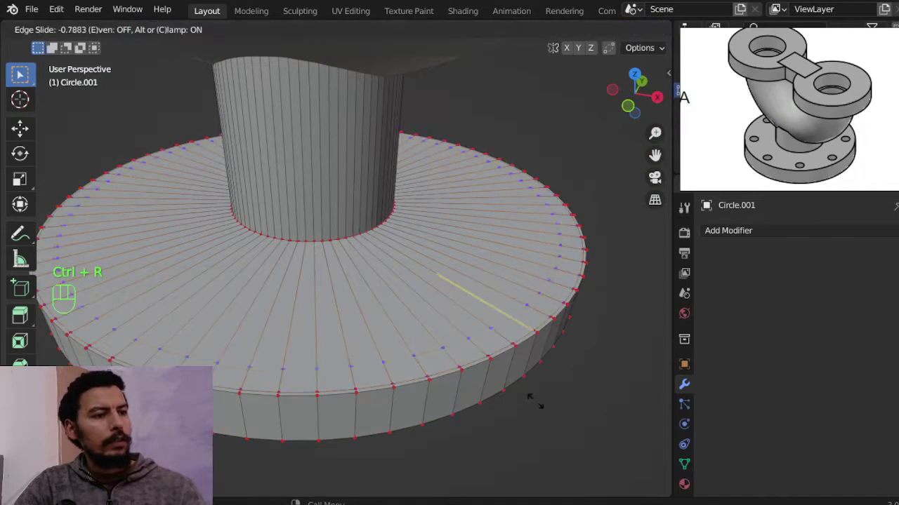
{"action": "key", "text": "ctrl+r"}
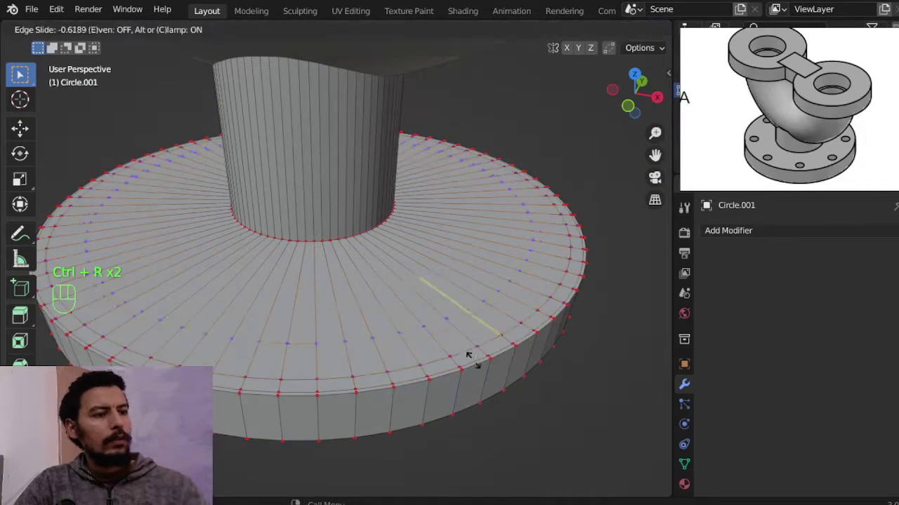
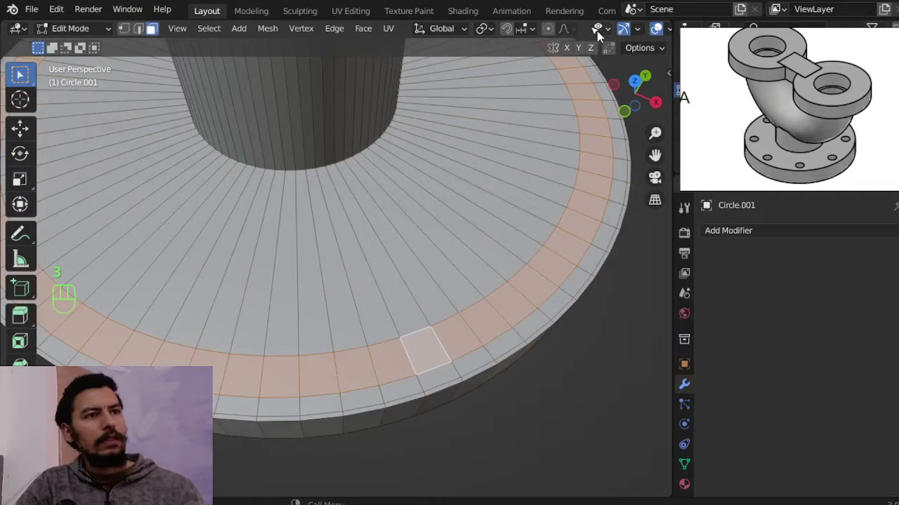
Checker-deselect the flange face ring down to evenly spaced bolt-hole faces.
{"action": "left_click_drag", "start_coordinate": [639, 37], "coordinate": [582, 30]}
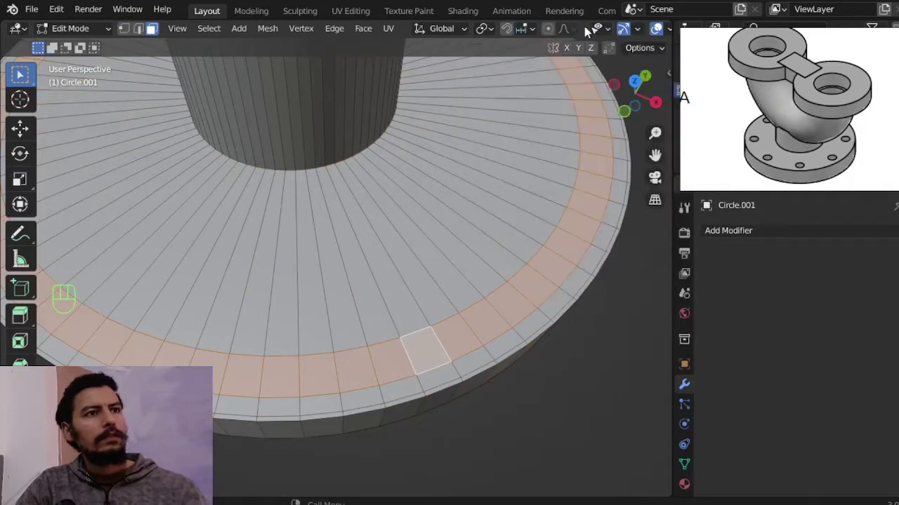
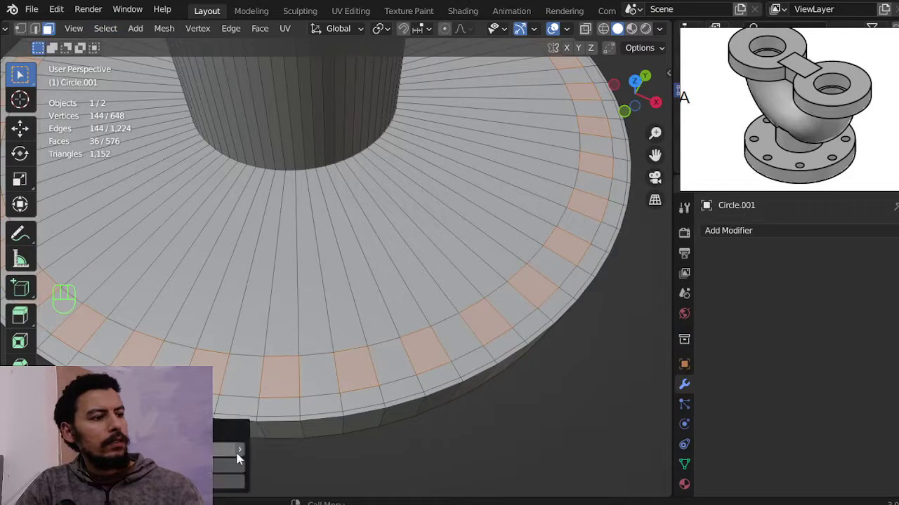
{"action": "left_click", "coordinate": [244, 469]}
{"action": "left_click", "coordinate": [244, 457]}
{"action": "left_click", "coordinate": [244, 457]}
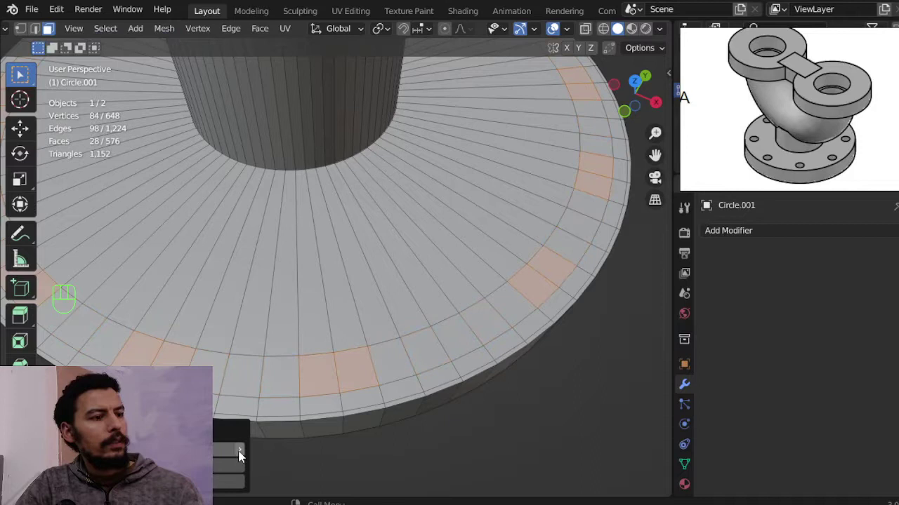
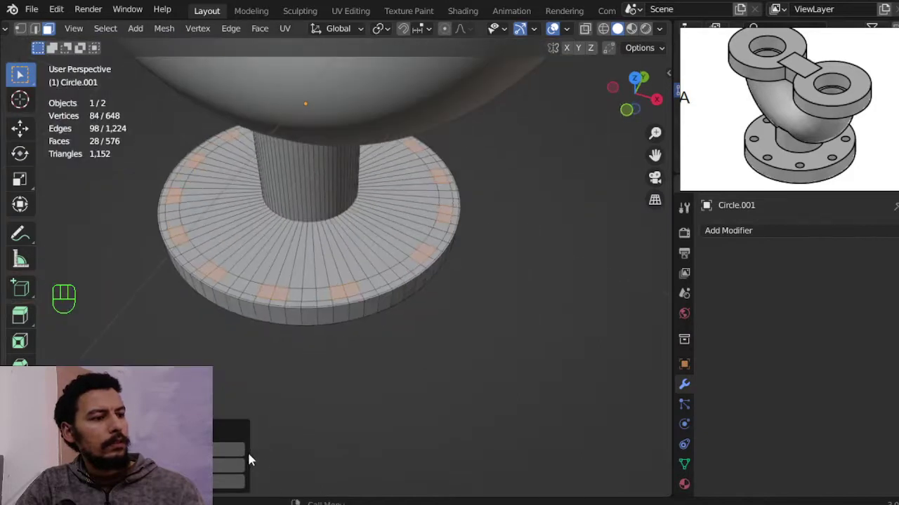
{"action": "left_click", "coordinate": [246, 453]}
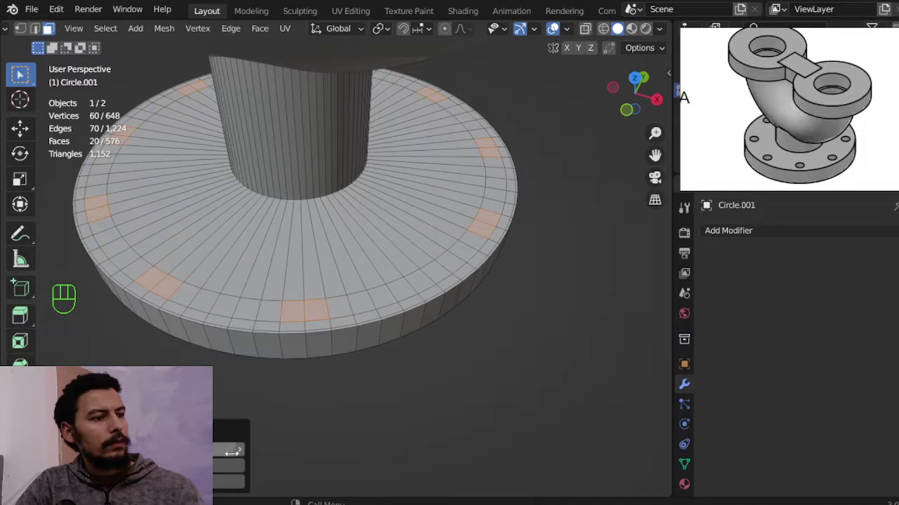
{"action": "left_click", "coordinate": [247, 457]}
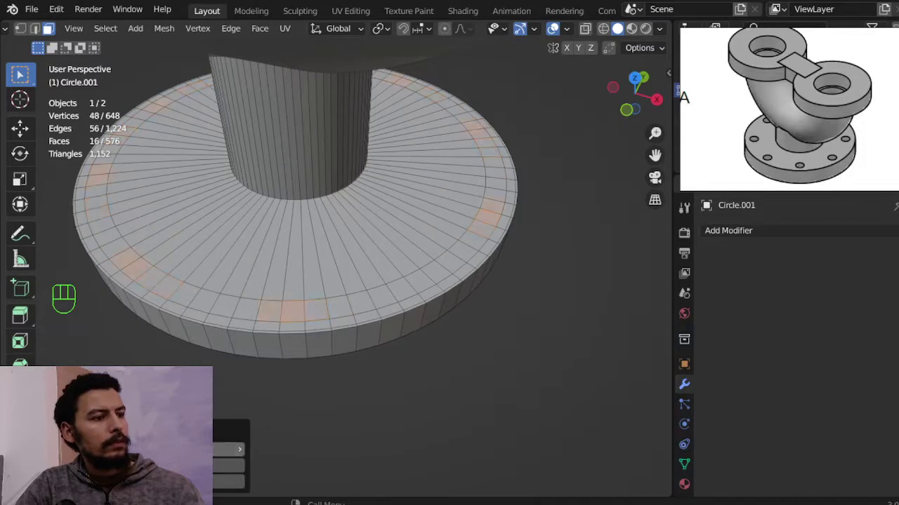
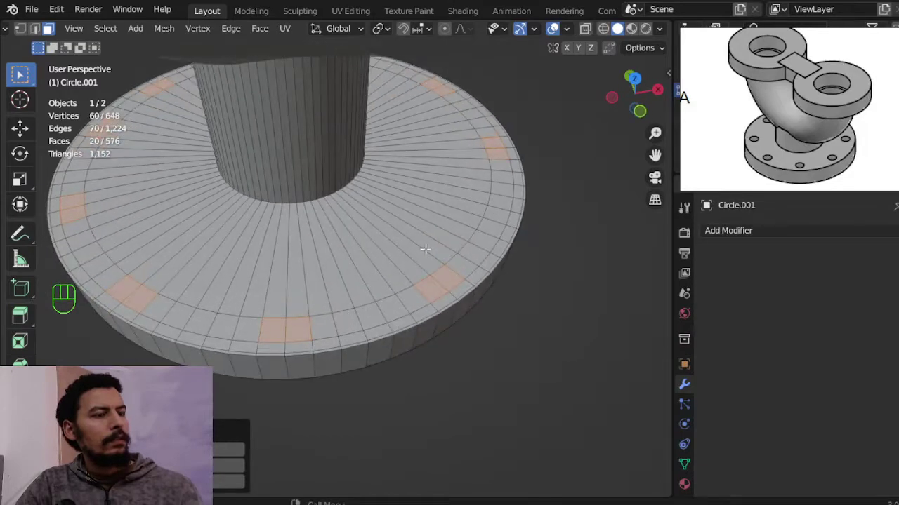
Round the selected flange faces into circular outlines with LoopTools Circle.
{"action": "left_click_drag", "start_coordinate": [395, 34], "coordinate": [425, 85]}
{"action": "left_click_drag", "start_coordinate": [421, 190], "coordinate": [483, 172]}
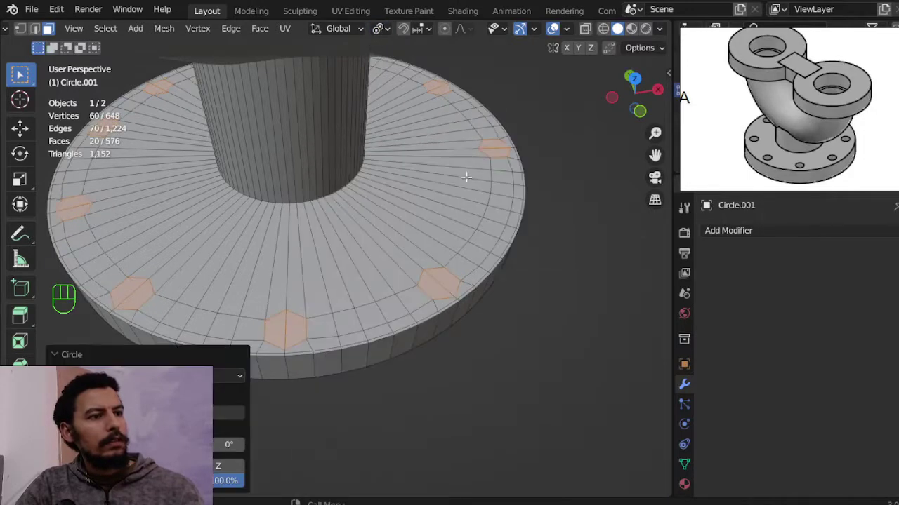
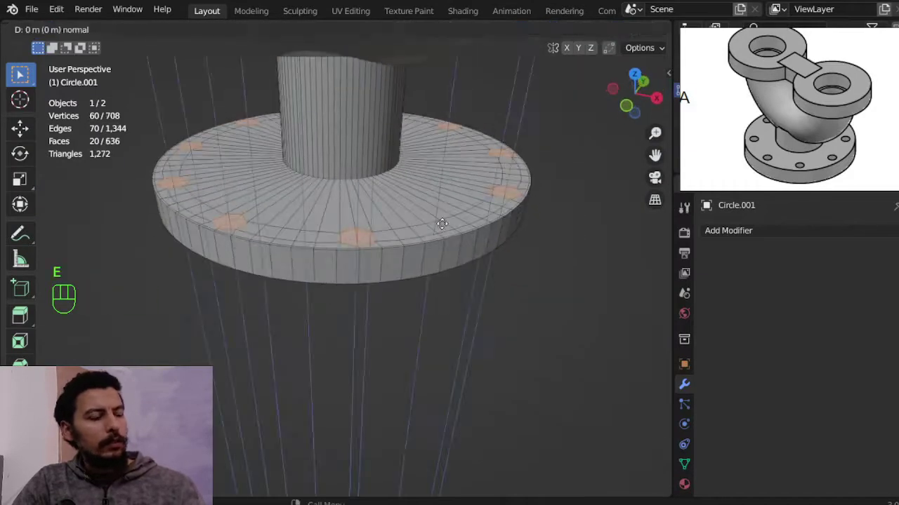
Extrude and shrink the hole faces, then push them down through the flange as bolt holes.
{"action": "key", "text": "g"}
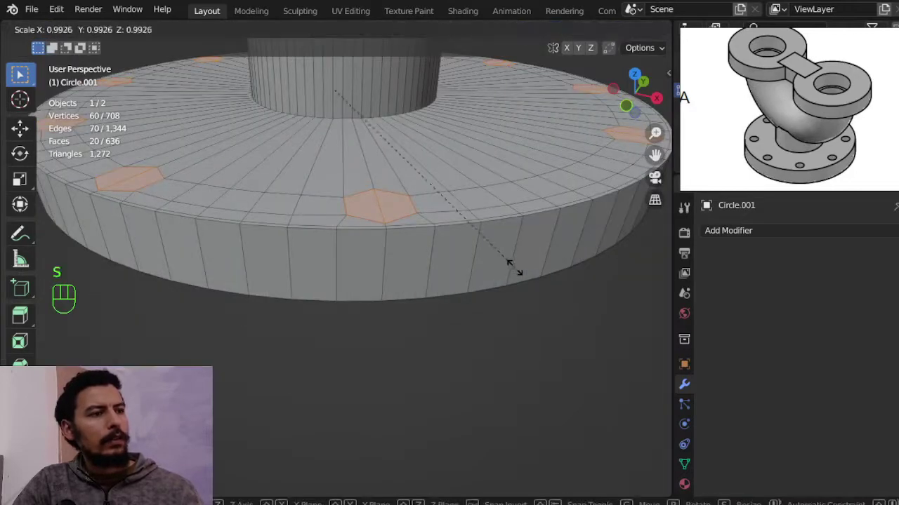
{"action": "key", "text": "s"}
{"action": "key", "text": "e"}
{"action": "key", "text": "g"}
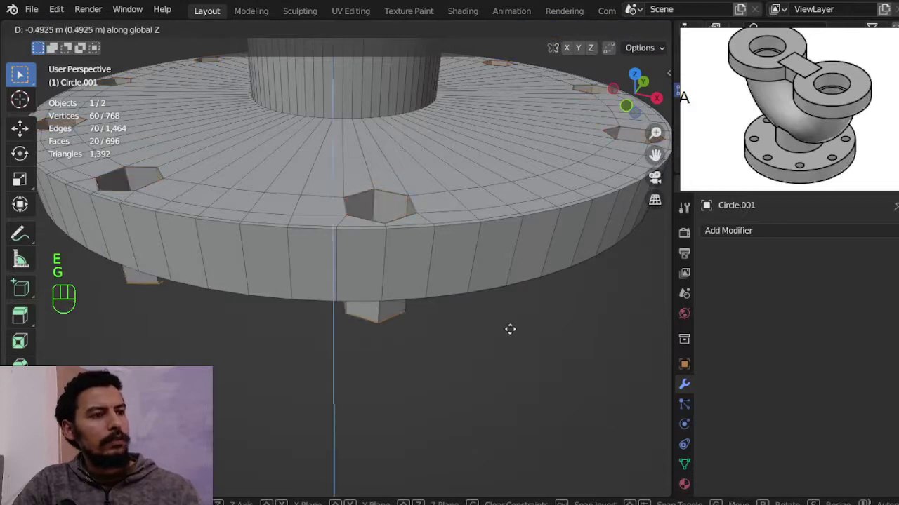
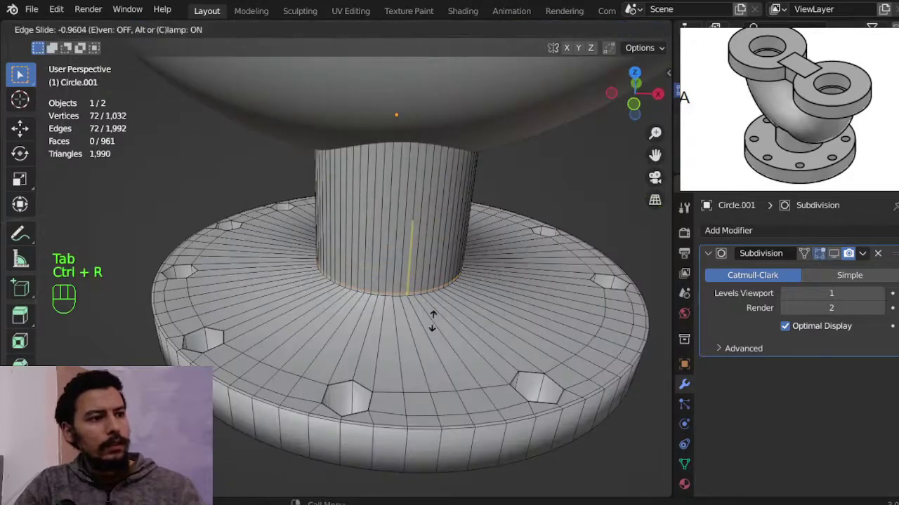
Add support edge rings around the neck base and preview the smoothed result.
{"action": "key", "text": "ctrl+r"}
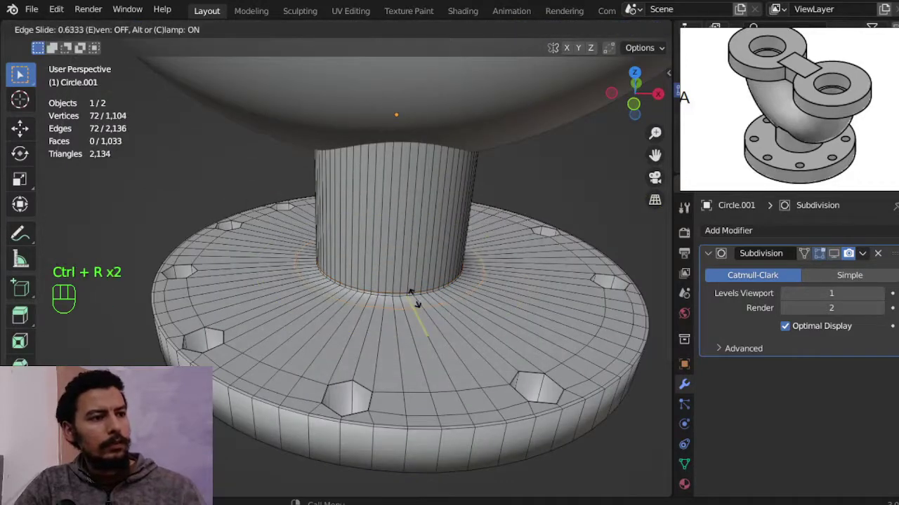
{"action": "key", "text": "Tab"}
{"action": "key", "text": "Tab"}
{"action": "key", "text": "a"}
{"action": "key", "text": "shift+n"}
{"action": "key", "text": "Tab"}
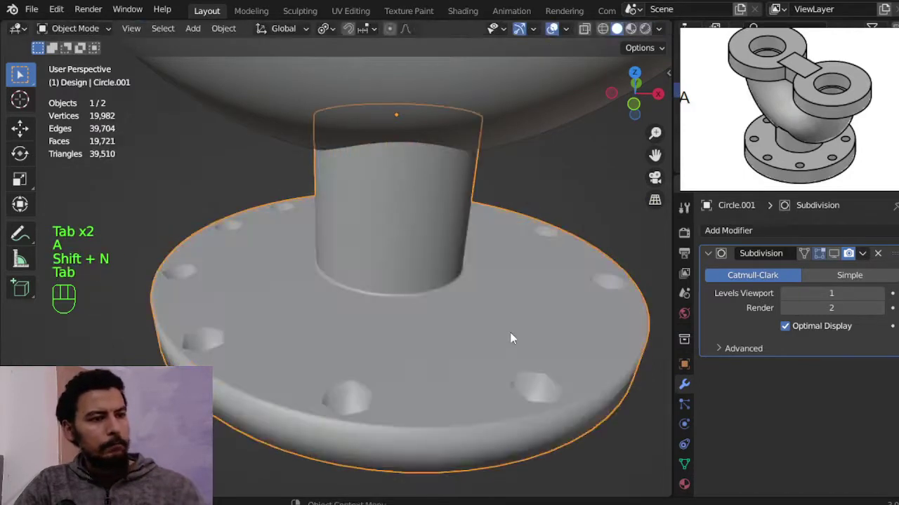
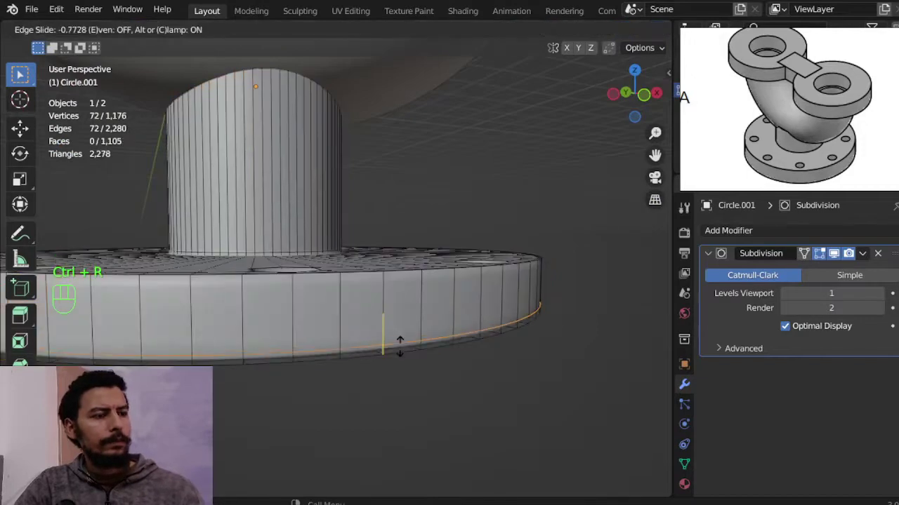
Add a support ring along the flange's bottom edge and preview the smoothed flange and holes.
{"action": "key", "text": "Tab"}
{"action": "left_click_drag", "start_coordinate": [363, 232], "coordinate": [430, 354]}
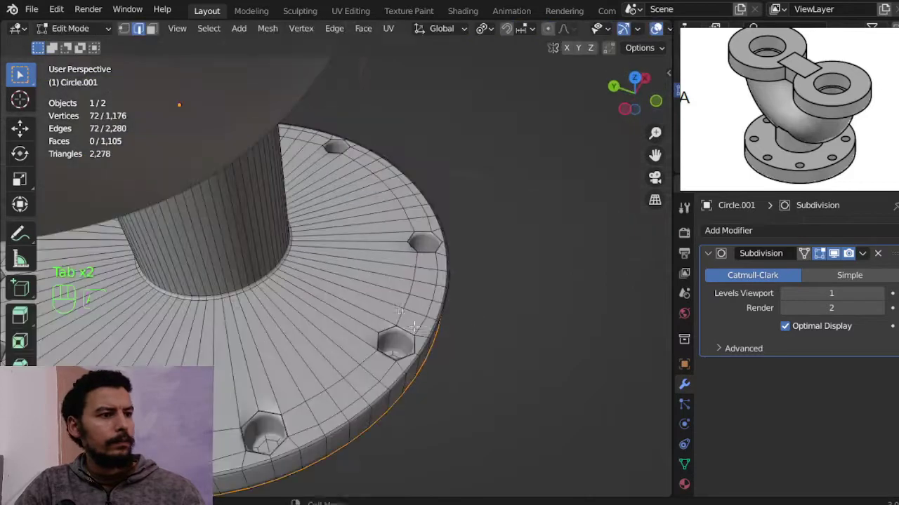
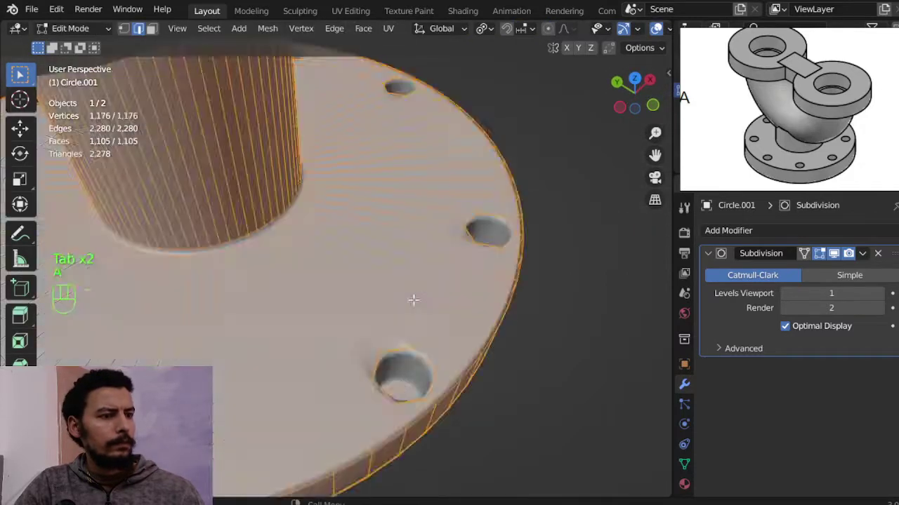
{"action": "key", "text": "shift+n"}
{"action": "key", "text": "Tab"}
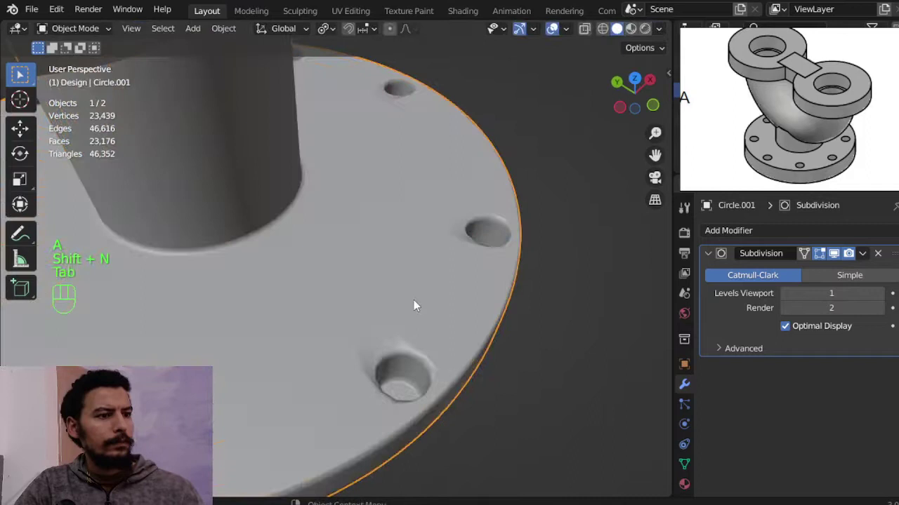
{"action": "key", "text": "Tab"}
Add a support ring around the bolt holes and raise the base's subdivision levels.
{"action": "key", "text": "ctrl+r"}
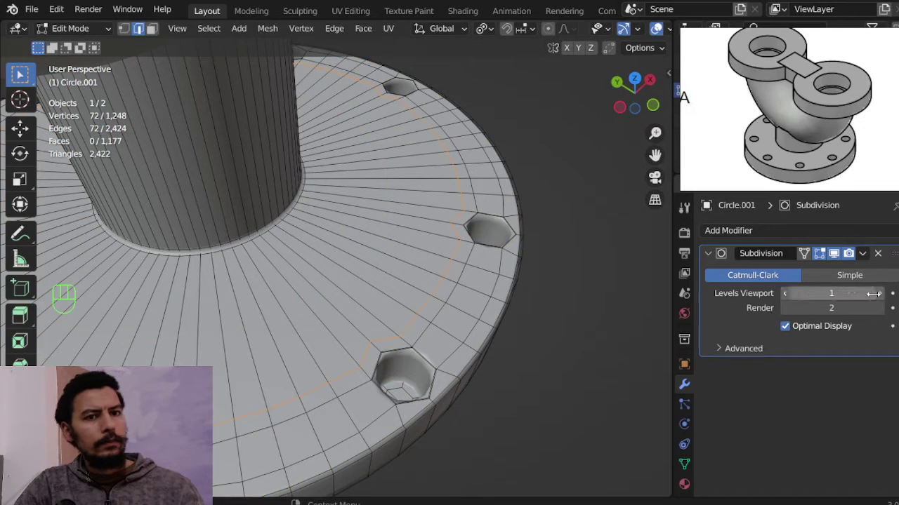
{"action": "left_click", "coordinate": [888, 298]}
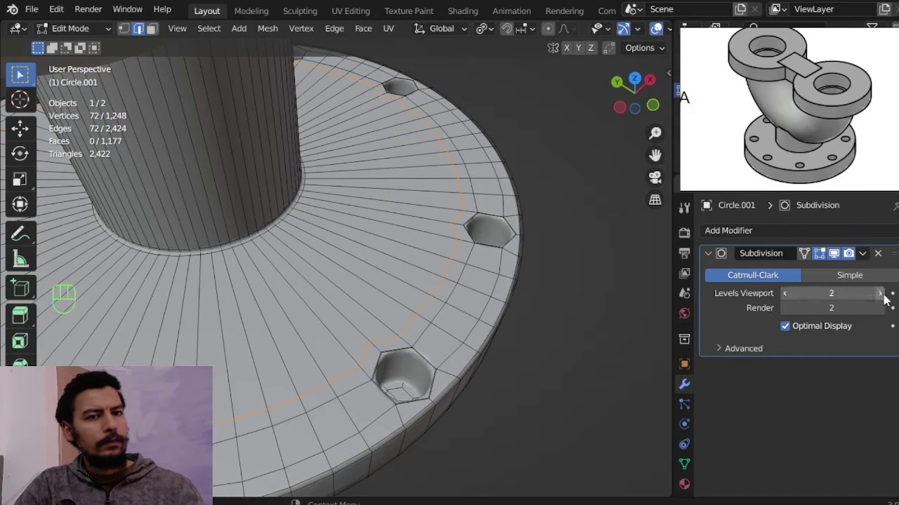
{"action": "left_click", "coordinate": [887, 311]}
{"action": "key", "text": "Tab"}
{"action": "key", "text": "alt+a"}
Orbit to view the whole elbow and base, then select the elbow piece.
{"action": "left_click_drag", "start_coordinate": [311, 208], "coordinate": [241, 170]}
{"action": "key", "text": "KP_1"}
{"action": "left_click_drag", "start_coordinate": [417, 256], "coordinate": [478, 293]}
{"action": "left_click_drag", "start_coordinate": [469, 286], "coordinate": [464, 247]}
{"action": "middle_click", "coordinate": [429, 264]}
{"action": "left_click", "coordinate": [386, 246]}
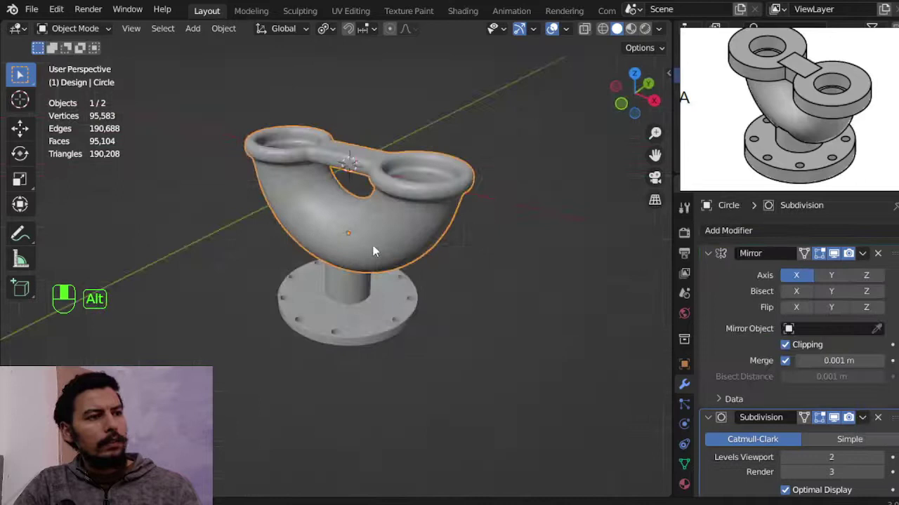
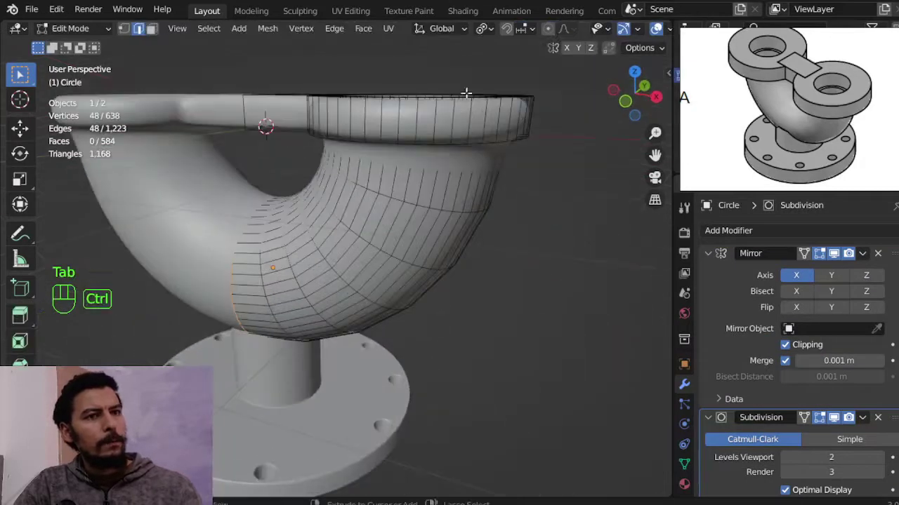
Select the elbow opening's edge ring and slightly enlarge the base beneath it.
{"action": "key", "text": "ctrl+r"}
{"action": "key", "text": "ctrl+r"}
{"action": "key", "text": "Tab"}
{"action": "key", "text": "alt+a"}
{"action": "left_click_drag", "start_coordinate": [382, 226], "coordinate": [392, 199]}
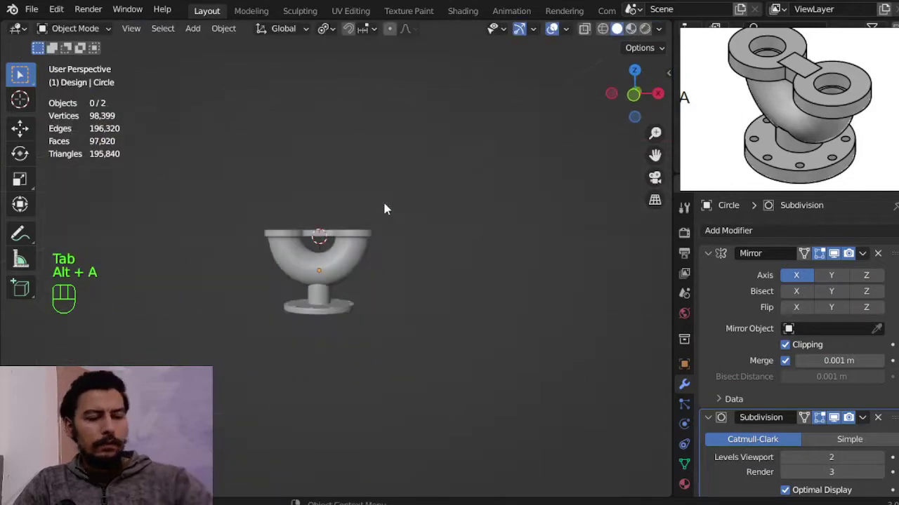
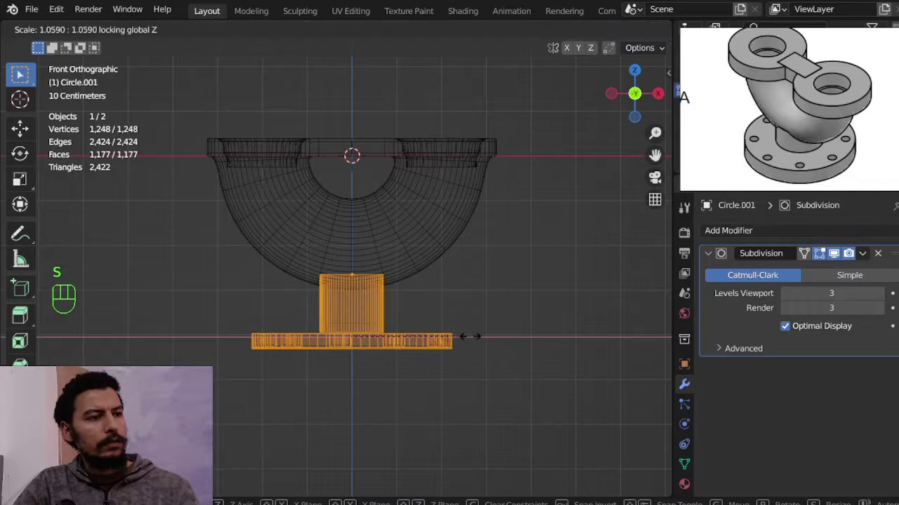
{"action": "key", "text": "1"}
Edit the base with X-ray selection and scale its neck ring to fit the elbow.
{"action": "key", "text": "a"}
{"action": "key", "text": "b"}
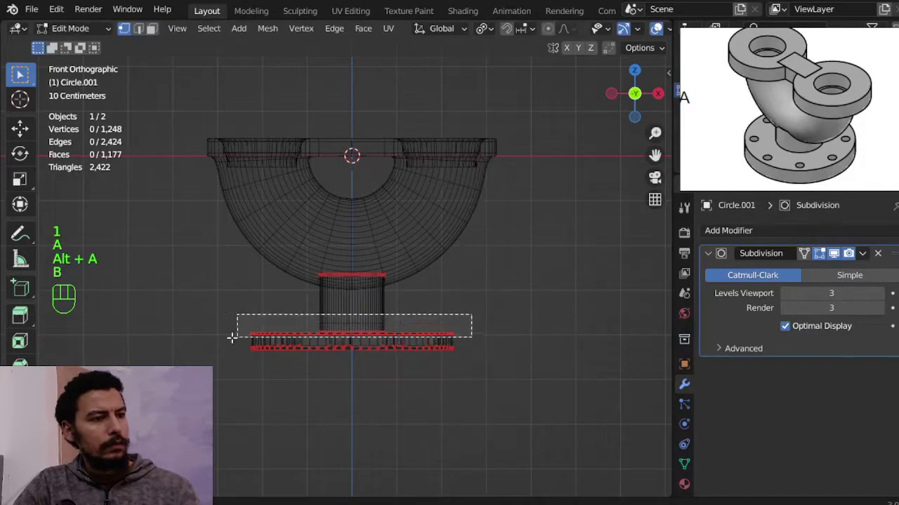
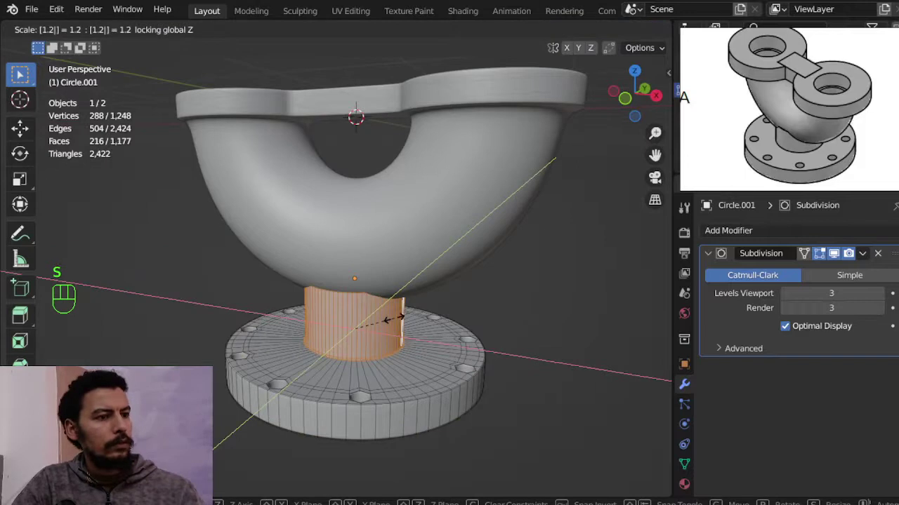
{"action": "key", "text": "s"}
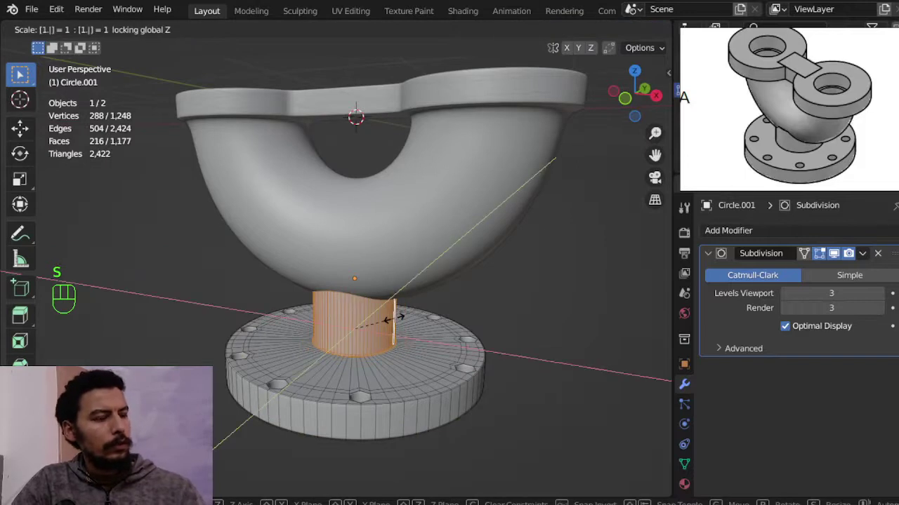
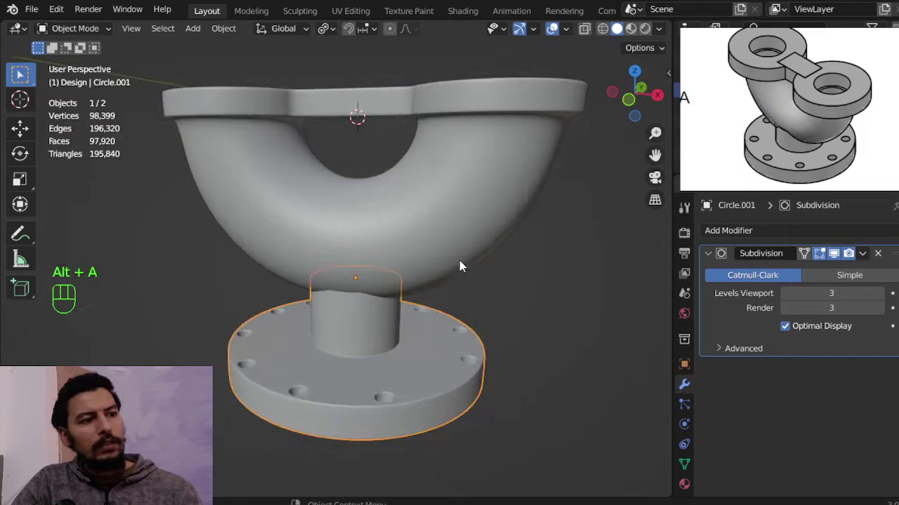
Nudge the base into place beneath the elbow from the front view.
{"action": "left_click", "coordinate": [453, 237]}
{"action": "key", "text": "KP_1"}
{"action": "key", "text": "g"}
{"action": "left_click", "coordinate": [429, 315]}
{"action": "left_click", "coordinate": [428, 333]}
{"action": "key", "text": "g"}
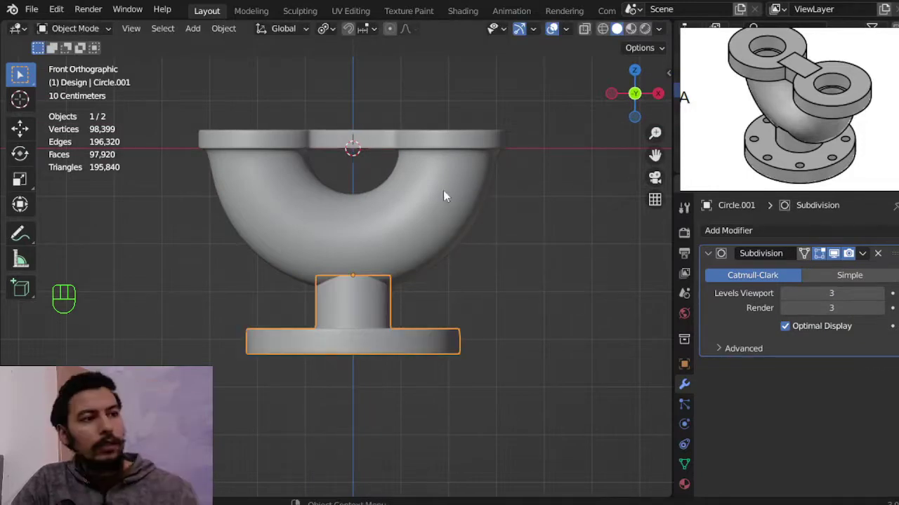
Check the joint by orbiting, then return to a straight front view.
{"action": "middle_click", "coordinate": [471, 223]}
{"action": "key", "text": "alt+a"}
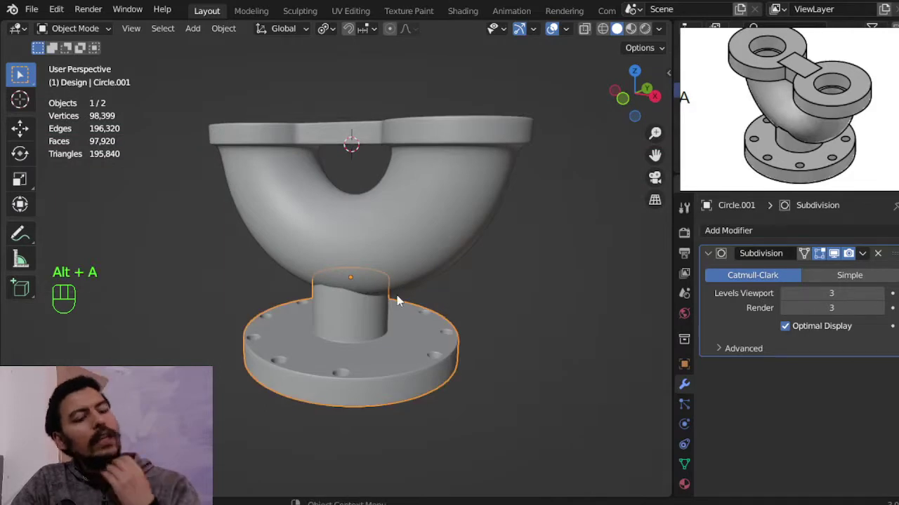
{"action": "key", "text": "KP_1"}
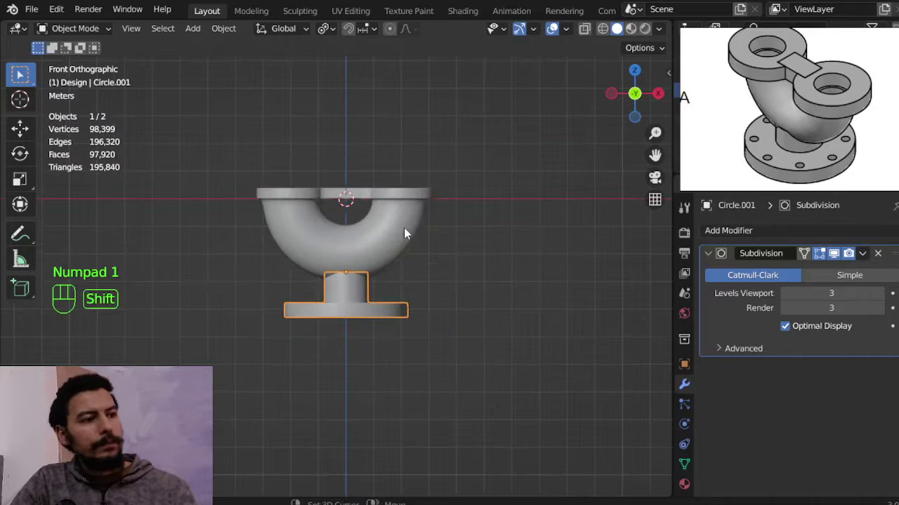
Duplicate the elbow and base pair.
{"action": "key", "text": "shift+d"}
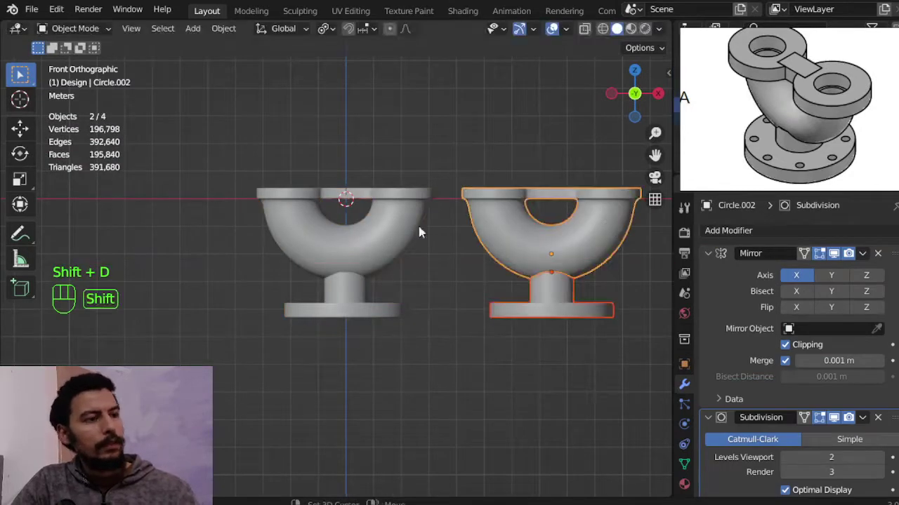
{"action": "key", "text": "shift+d"}
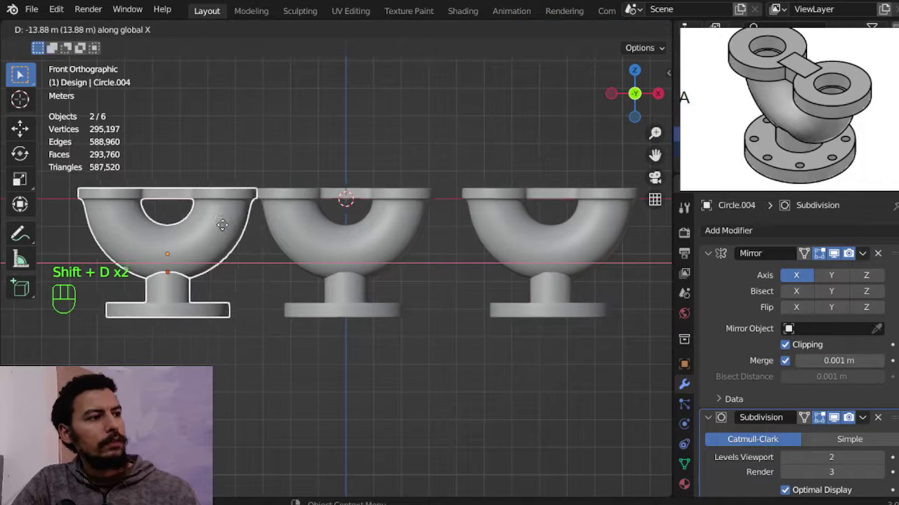
{"action": "key", "text": "alt+a"}
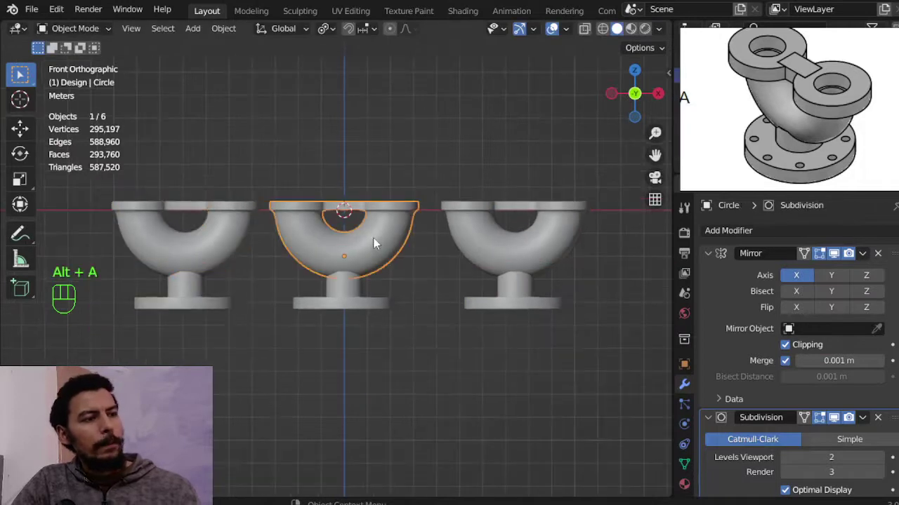
Move the originals into a new 'trash' collection and hide it from the scene.
{"action": "key", "text": "m"}
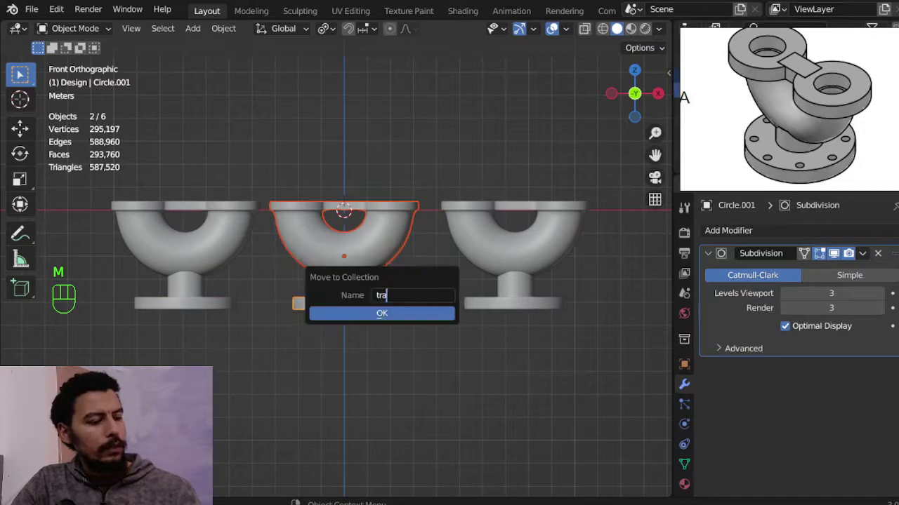
{"action": "key", "text": "ctrl+s"}
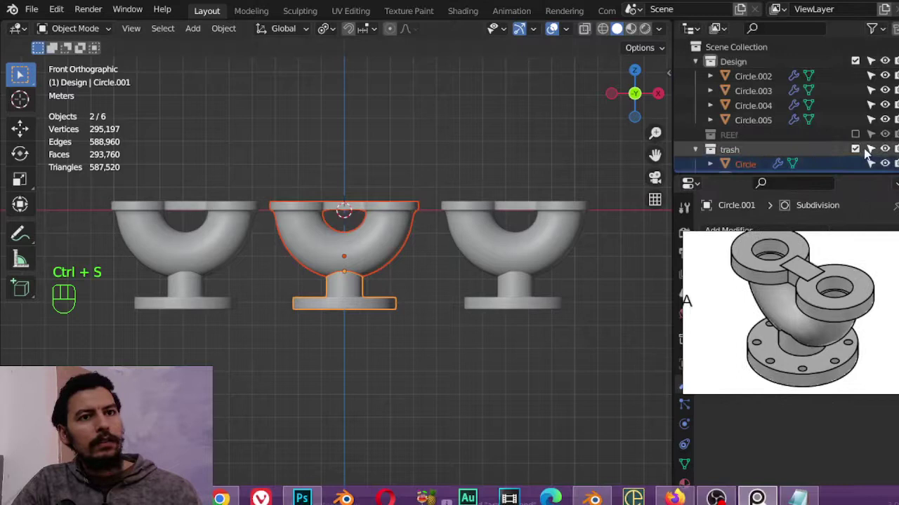
{"action": "left_click_drag", "start_coordinate": [862, 153], "coordinate": [860, 170]}
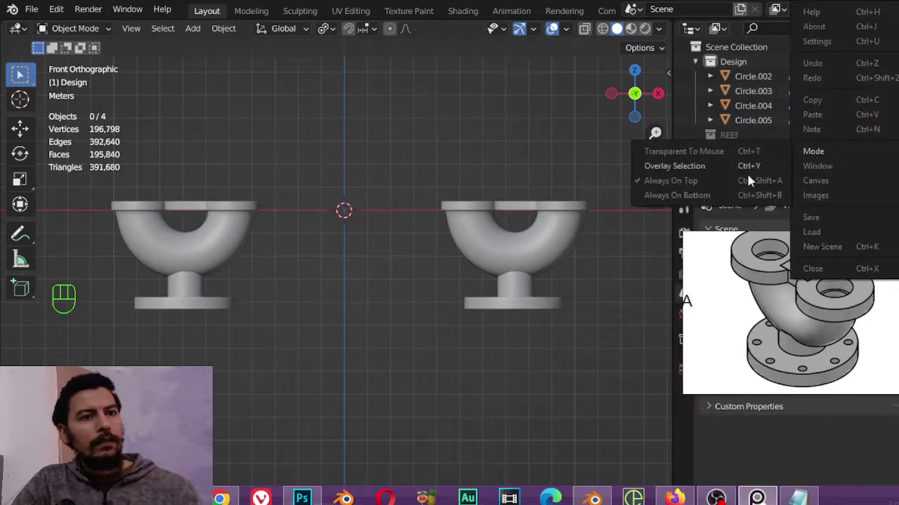
Frame and inspect the remaining copies around the elbow.
{"action": "left_click_drag", "start_coordinate": [478, 145], "coordinate": [476, 172]}
{"action": "left_click", "coordinate": [556, 250]}
{"action": "middle_click", "coordinate": [513, 231]}
{"action": "key", "text": "a"}
{"action": "key", "text": "g"}
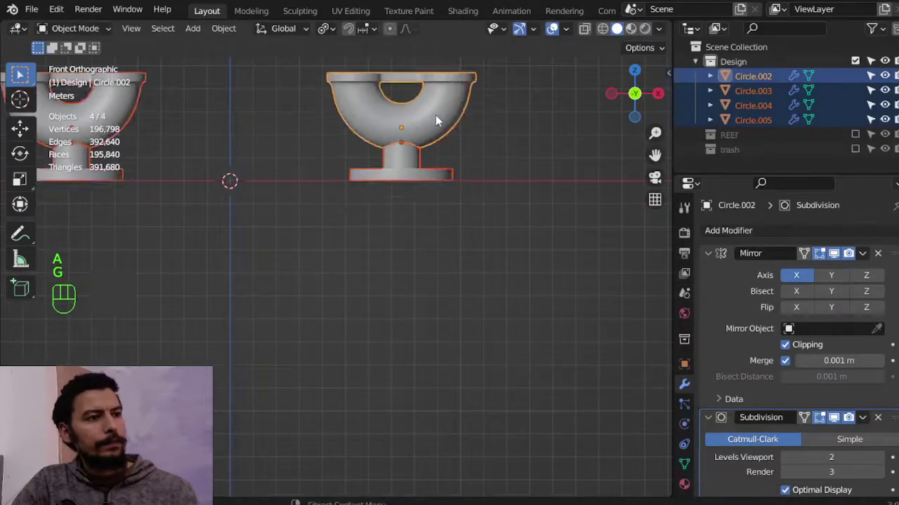
{"action": "key", "text": "alt+a"}
{"action": "middle_click", "coordinate": [349, 213]}
{"action": "left_click_drag", "start_coordinate": [351, 228], "coordinate": [348, 247]}
{"action": "left_click_drag", "start_coordinate": [394, 221], "coordinate": [449, 215]}
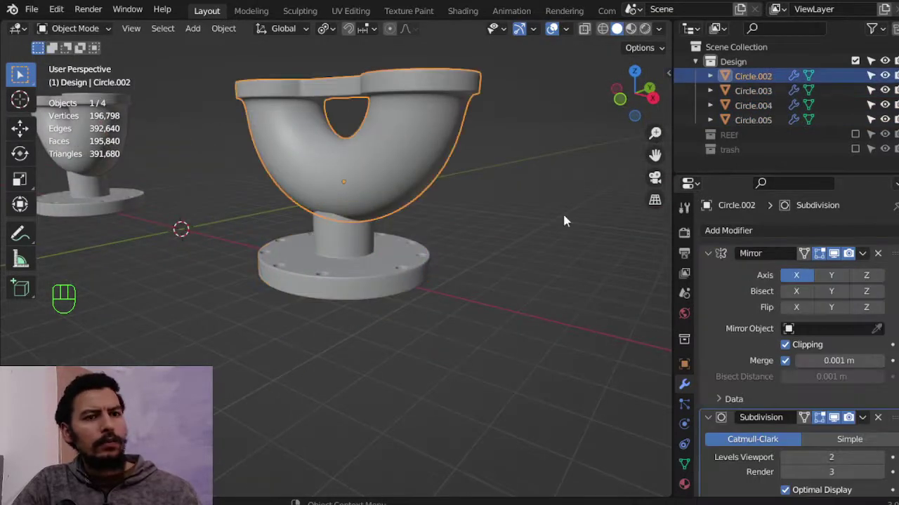
Apply the Mirror modifier to the elbow mesh and save the file.
{"action": "left_click", "coordinate": [711, 256]}
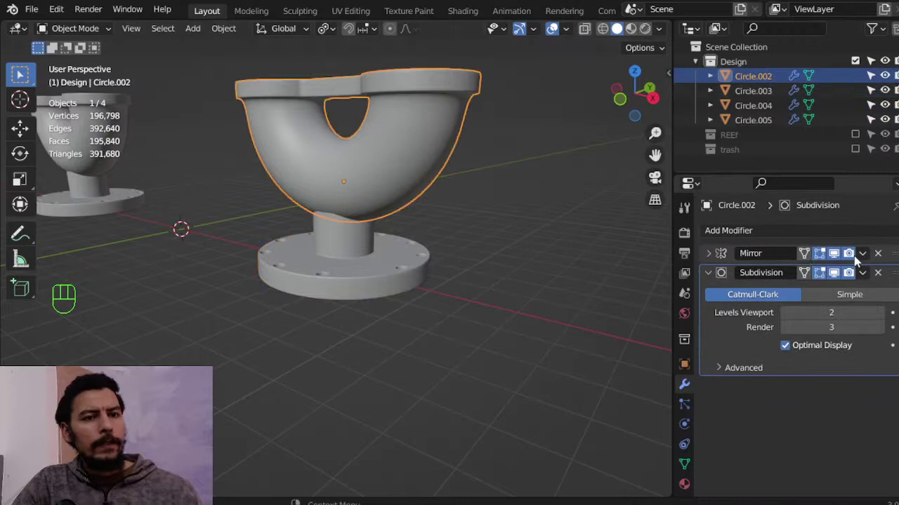
{"action": "left_click_drag", "start_coordinate": [866, 259], "coordinate": [837, 268]}
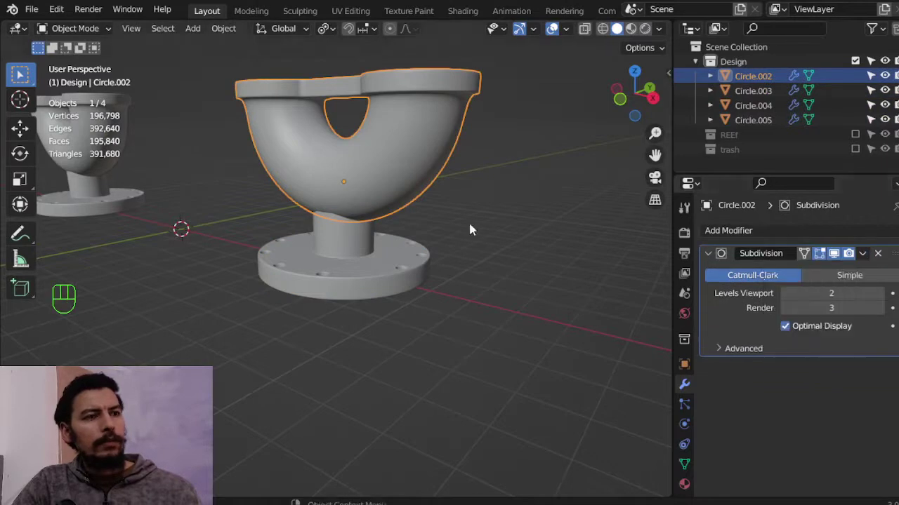
{"action": "key", "text": "ctrl+s"}
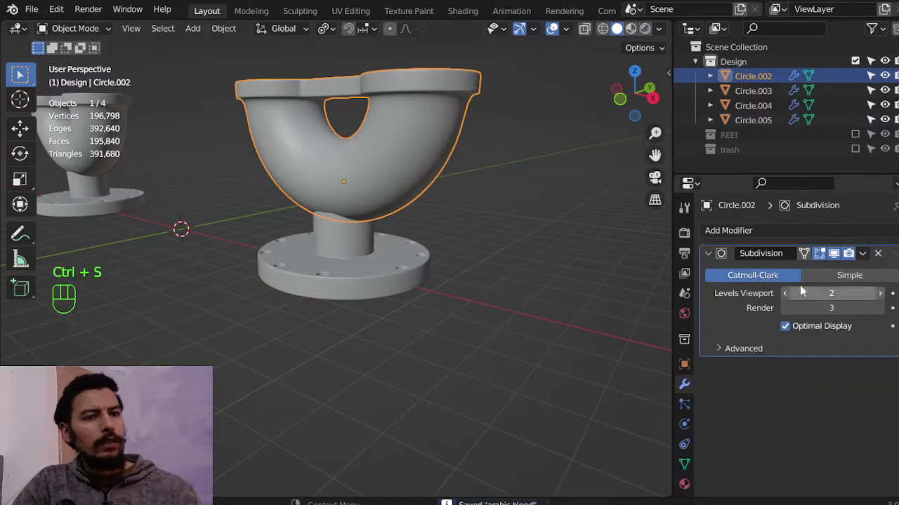
Apply the base's subdivision and lower the elbow's subdivision to 1 viewport, 2 render.
{"action": "left_click", "coordinate": [402, 261]}
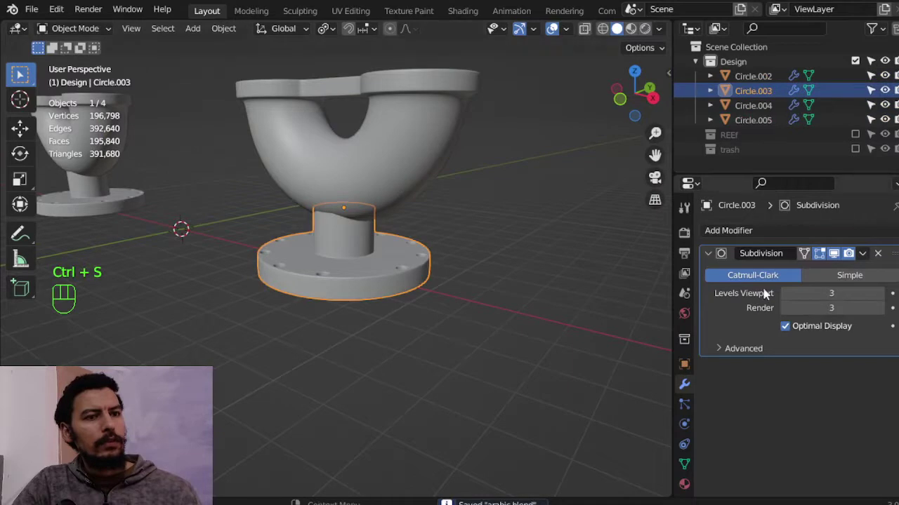
{"action": "left_click", "coordinate": [789, 297]}
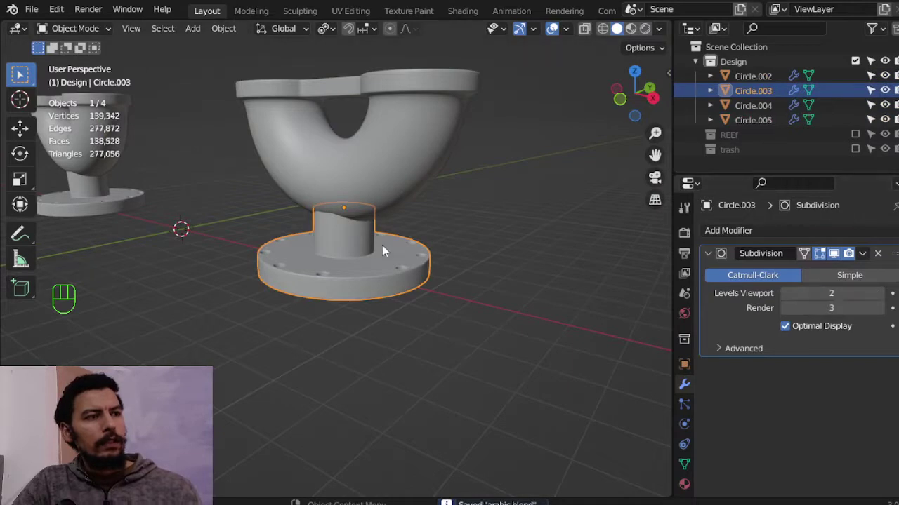
{"action": "left_click", "coordinate": [889, 260]}
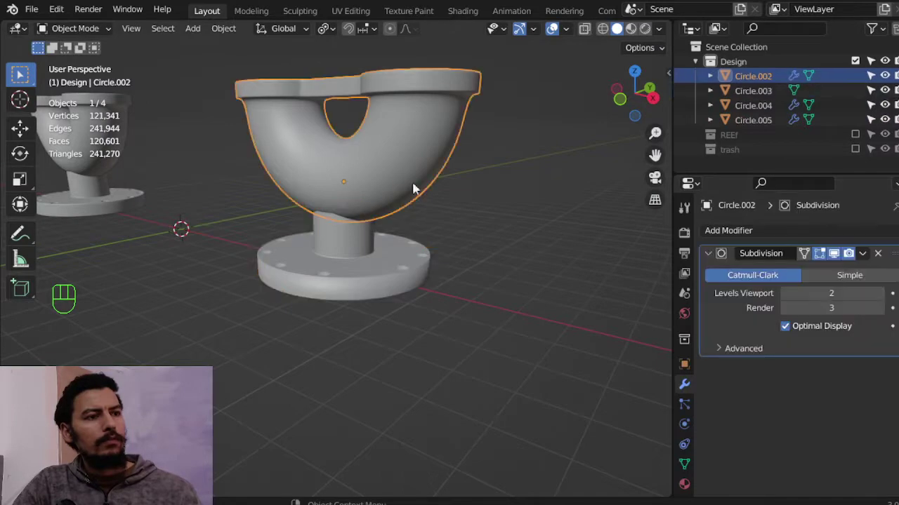
{"action": "left_click", "coordinate": [882, 261]}
{"action": "key", "text": "alt+a"}
{"action": "left_click_drag", "start_coordinate": [737, 236], "coordinate": [595, 416]}
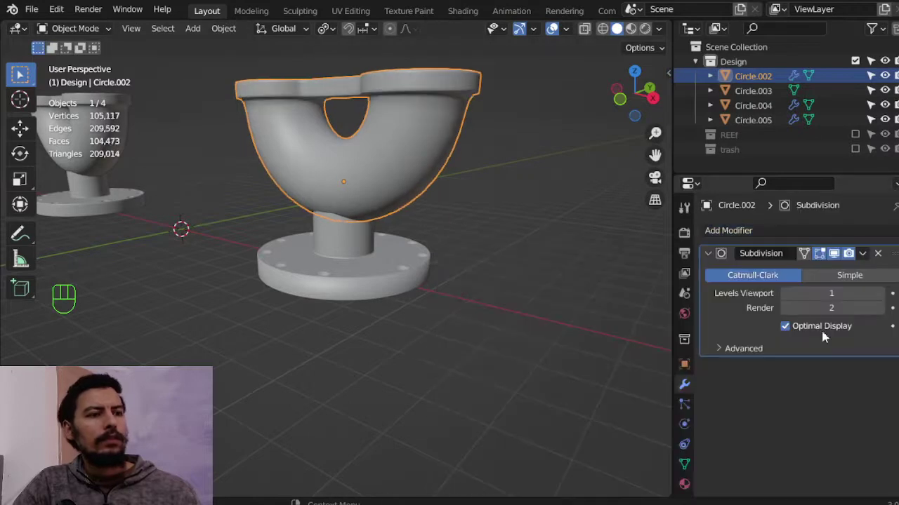
Remove the elbow's subdivision modifier and inspect the model.
{"action": "left_click", "coordinate": [864, 269]}
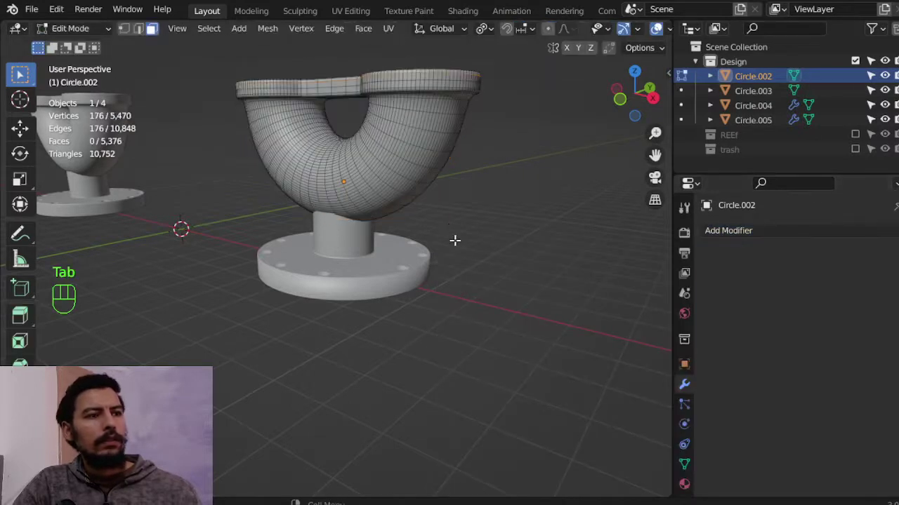
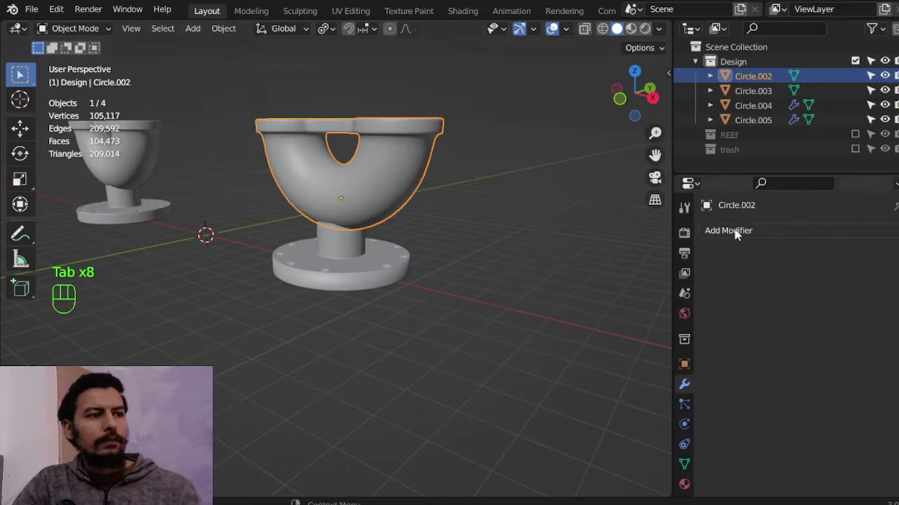
{"action": "left_click_drag", "start_coordinate": [765, 234], "coordinate": [784, 321]}
{"action": "left_click_drag", "start_coordinate": [870, 256], "coordinate": [634, 273]}
{"action": "key", "text": "Tab"}
{"action": "key", "text": "Tab"}
Add a Union Boolean to the elbow and merge the base Circle.003 into it.
{"action": "left_click_drag", "start_coordinate": [450, 242], "coordinate": [450, 287]}
{"action": "left_click_drag", "start_coordinate": [767, 232], "coordinate": [632, 288]}
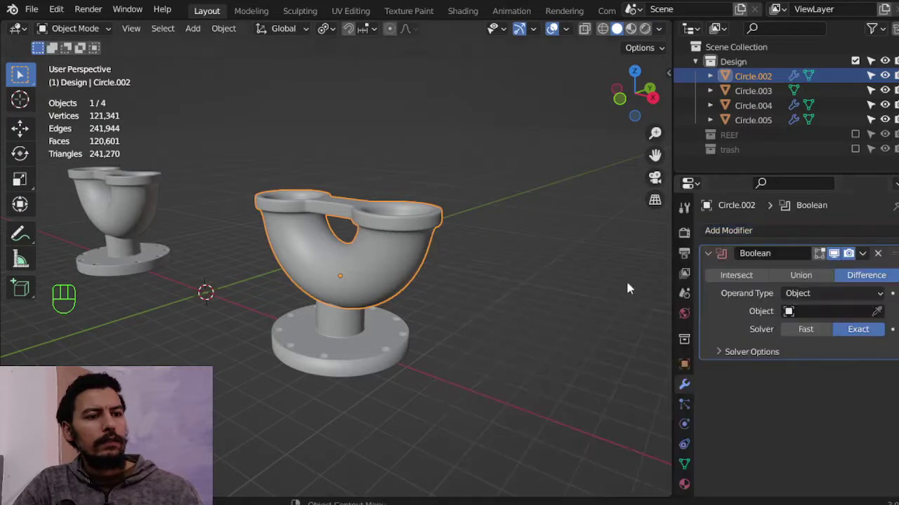
{"action": "left_click_drag", "start_coordinate": [817, 280], "coordinate": [820, 288]}
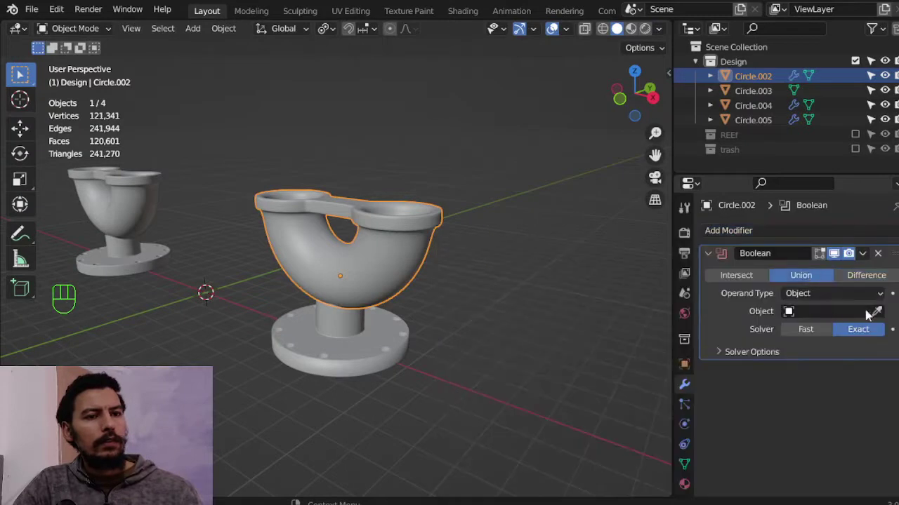
{"action": "left_click", "coordinate": [882, 319]}
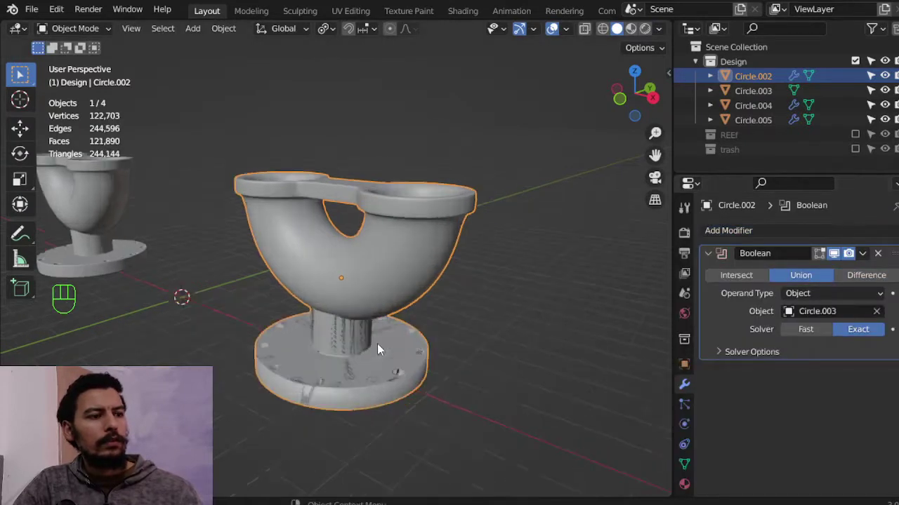
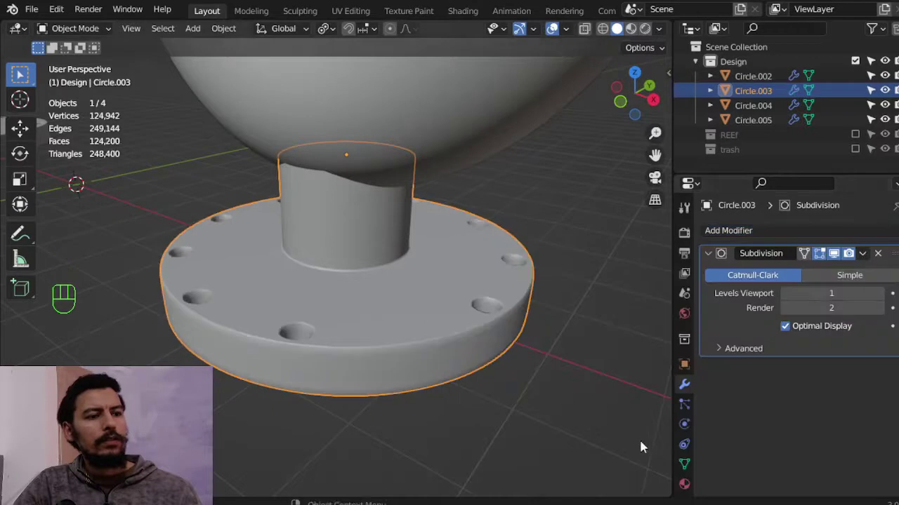
Add a fresh Boolean modifier on the elbow, left unassigned.
{"action": "left_click_drag", "start_coordinate": [866, 255], "coordinate": [740, 299]}
{"action": "middle_click", "coordinate": [390, 210]}
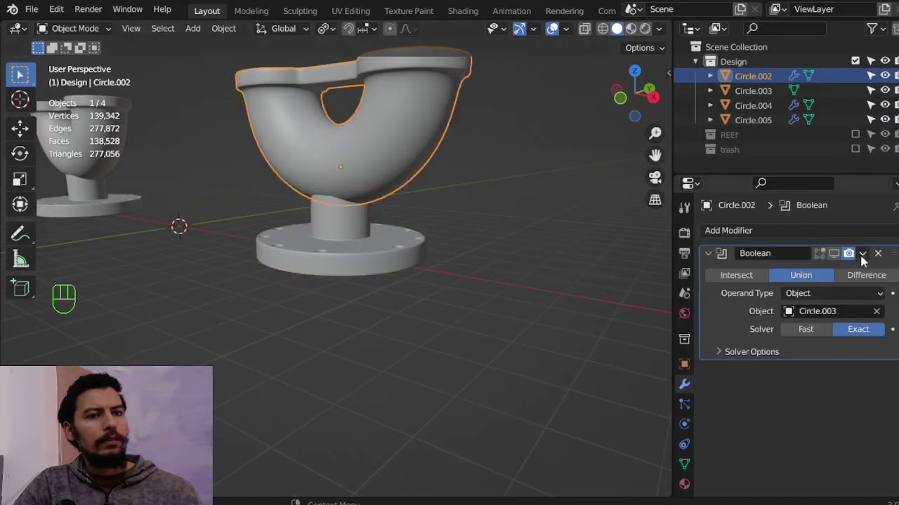
{"action": "left_click_drag", "start_coordinate": [796, 259], "coordinate": [707, 292]}
{"action": "left_click_drag", "start_coordinate": [815, 280], "coordinate": [815, 279]}
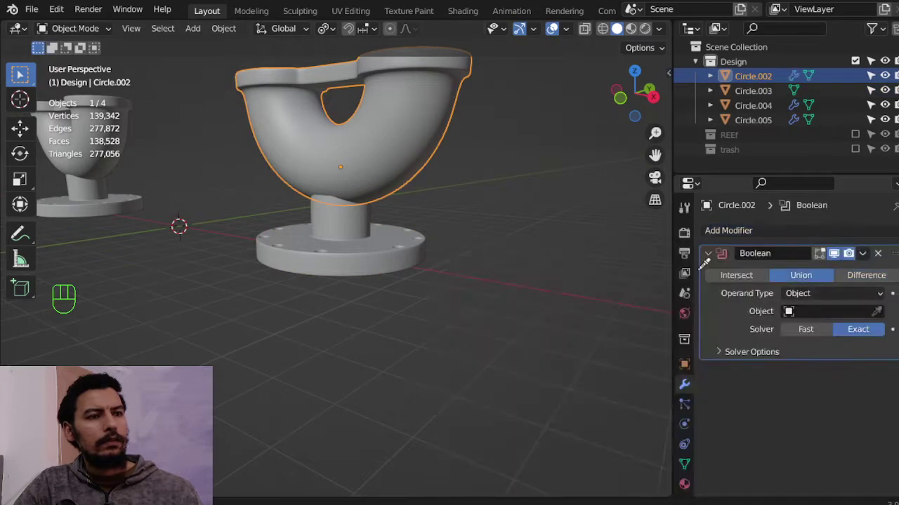
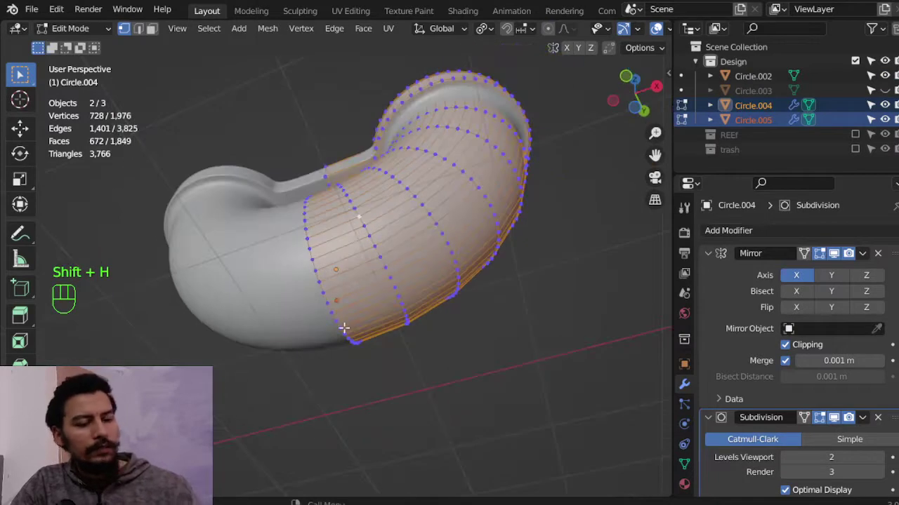
View the pipe from directly below.
{"action": "key", "text": "ctrl+KP_7"}
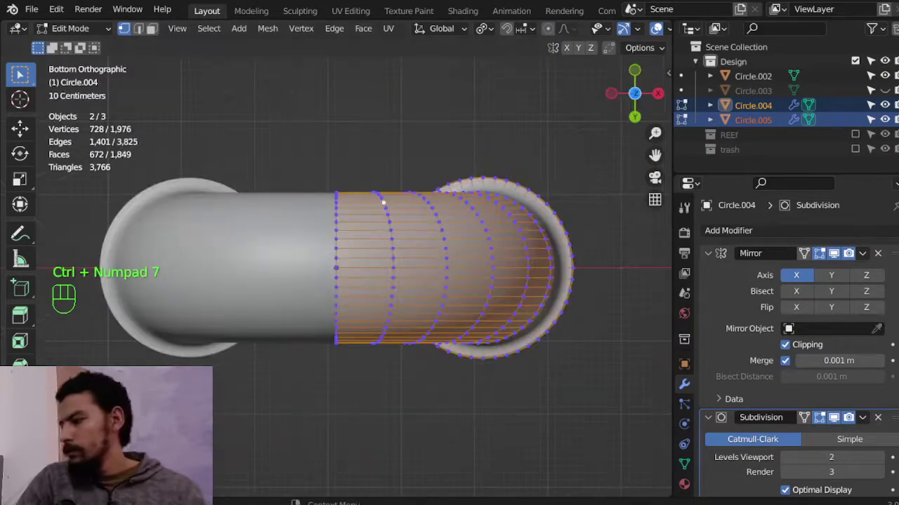
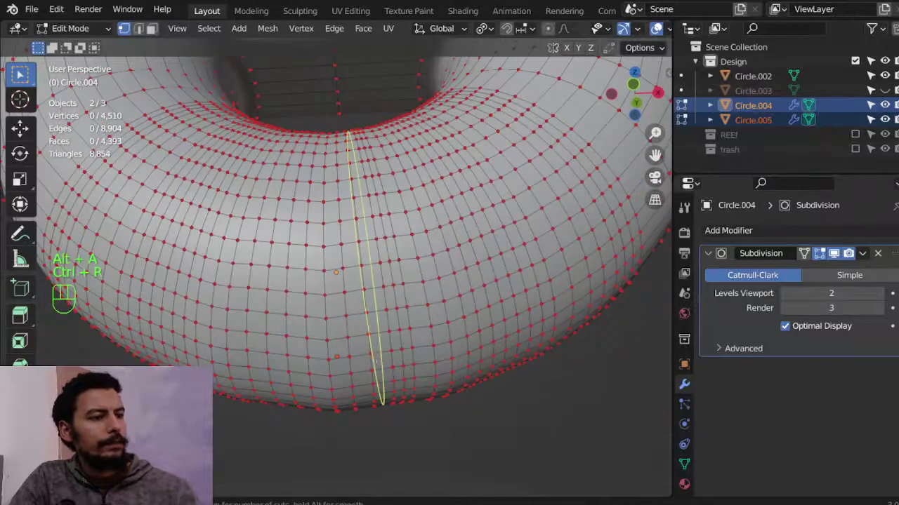
Insert several extra edge loops along the pipe and bend of the elbow.
{"action": "key", "text": "ctrl+r"}
{"action": "key", "text": "ctrl+r"}
{"action": "key", "text": "ctrl+r"}
{"action": "key", "text": "ctrl+r"}
{"action": "key", "text": "ctrl+r"}
{"action": "key", "text": "ctrl+r"}
{"action": "key", "text": "ctrl+r"}
{"action": "key", "text": "ctrl+KP_7"}
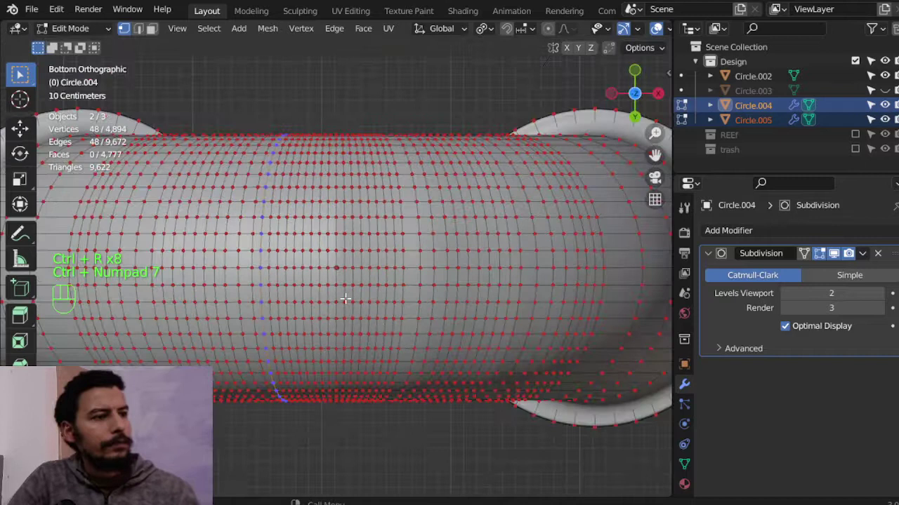
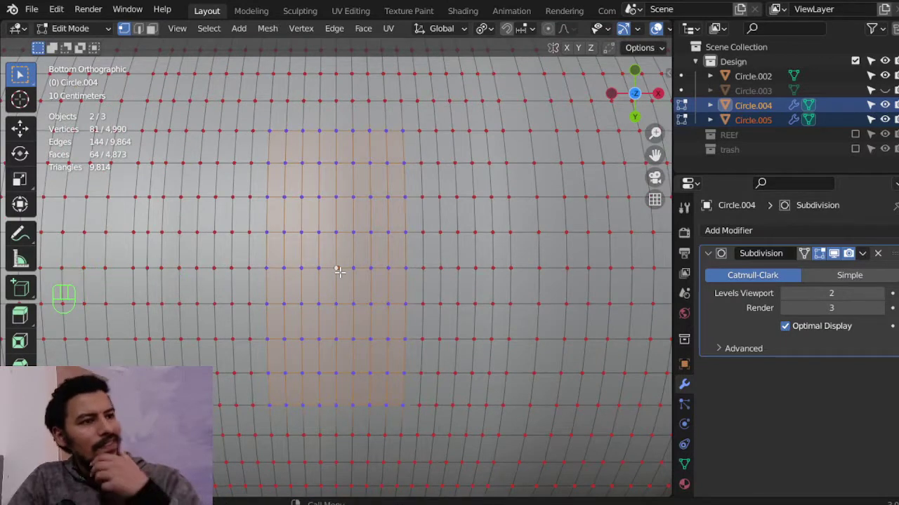
Box-select the underside face patch and delete the faces, then widen the opening once more.
{"action": "key", "text": "b"}
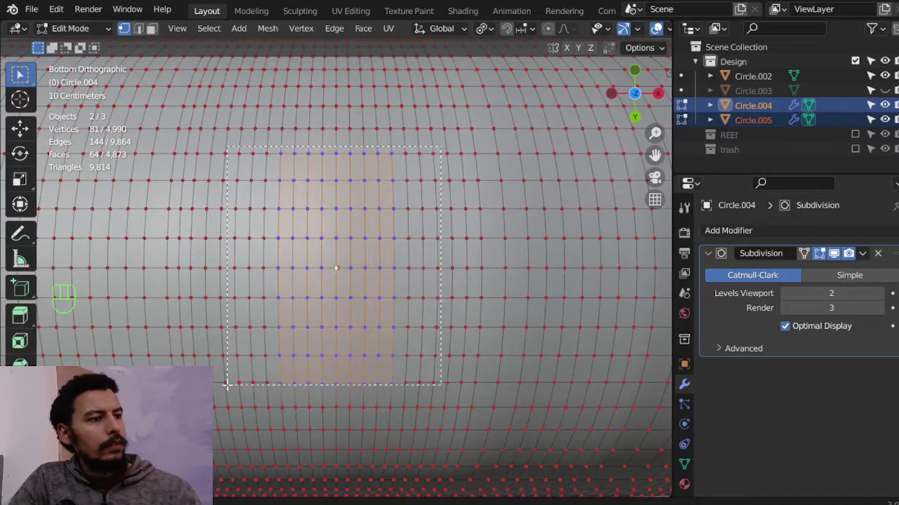
{"action": "key", "text": "x"}
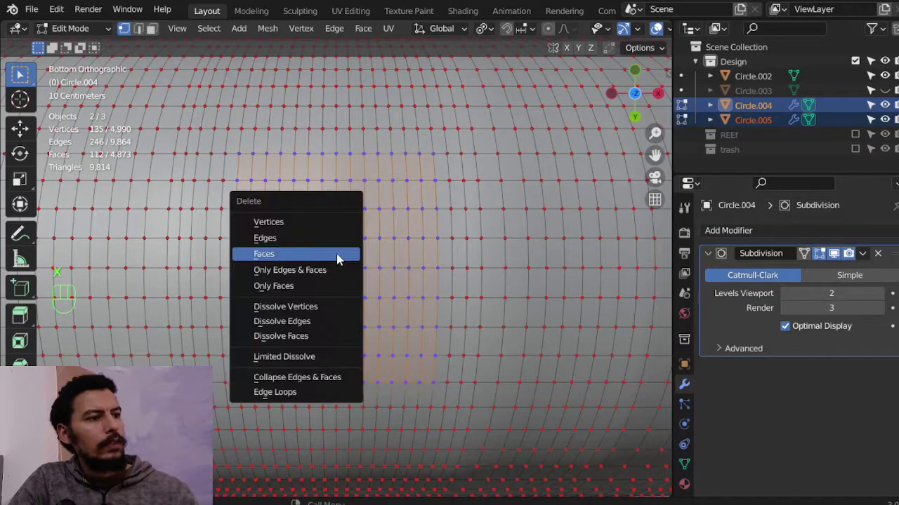
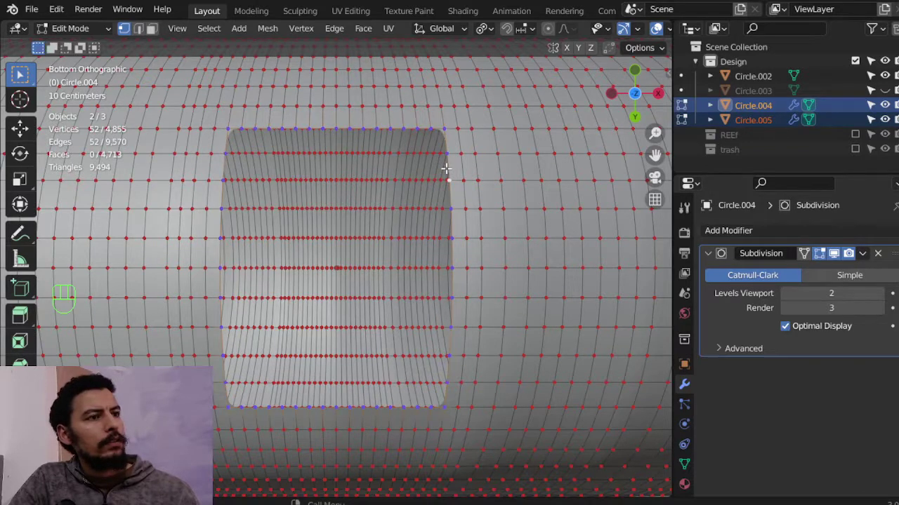
{"action": "key", "text": "x"}
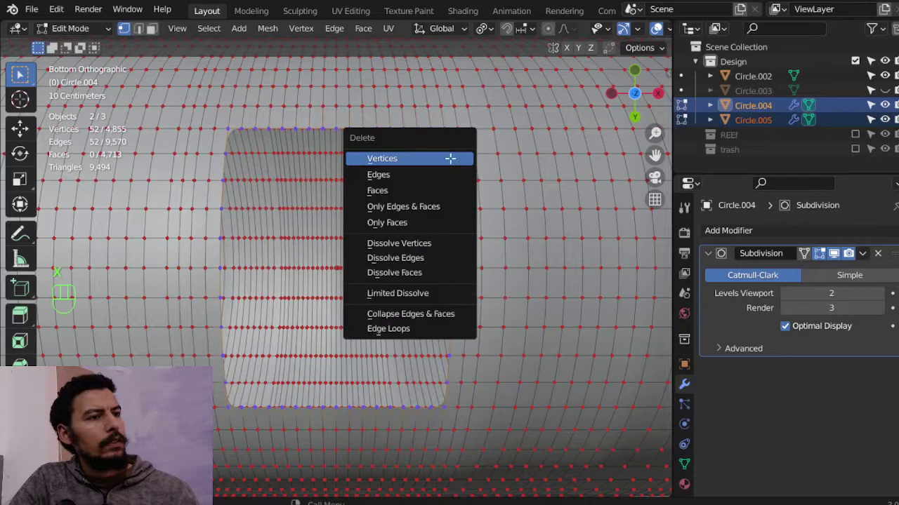
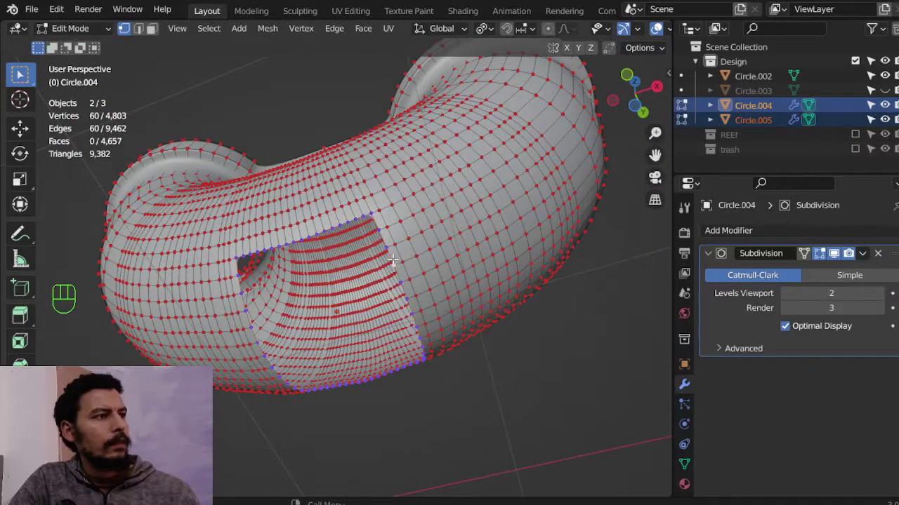
View the opening from below and add an edge loop near it to refine the rim.
{"action": "key", "text": "ctrl+KP_7"}
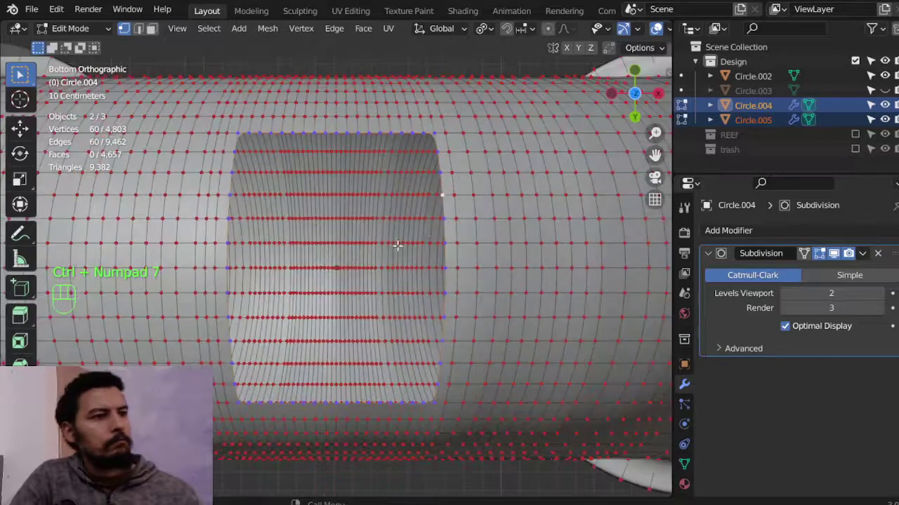
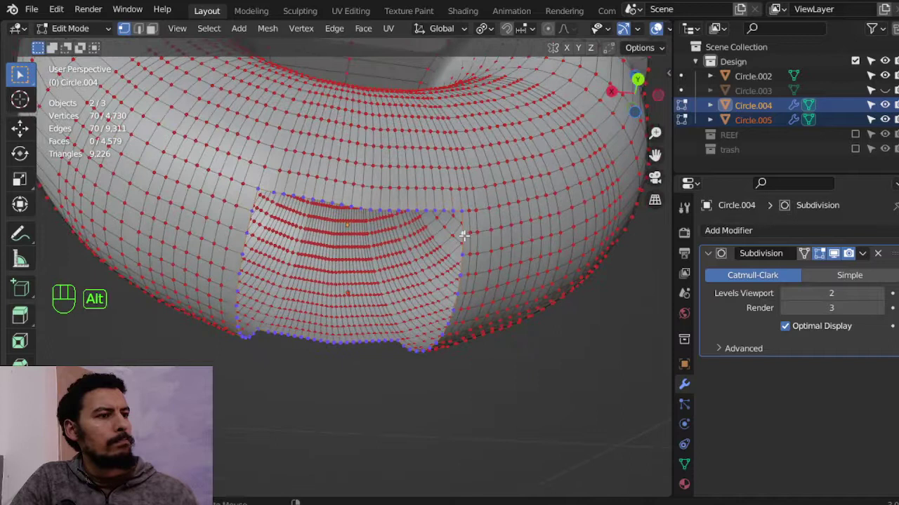
{"action": "key", "text": "ctrl+r"}
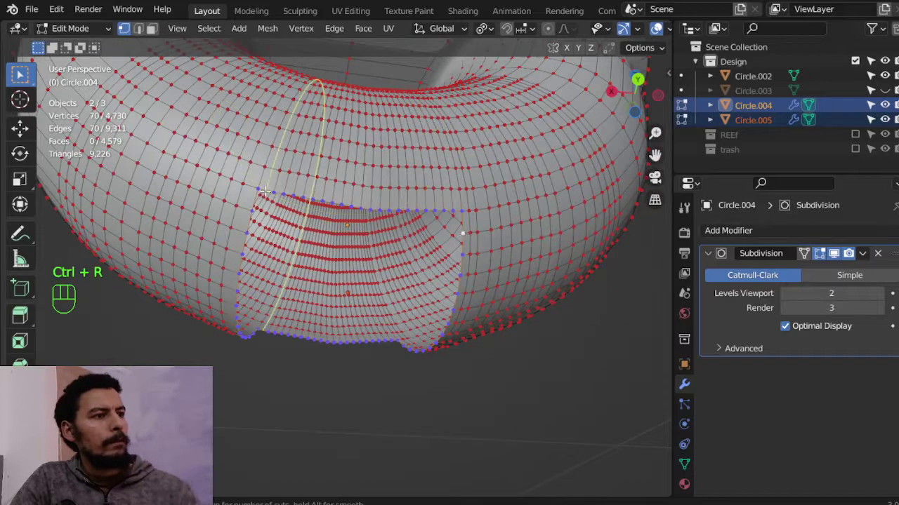
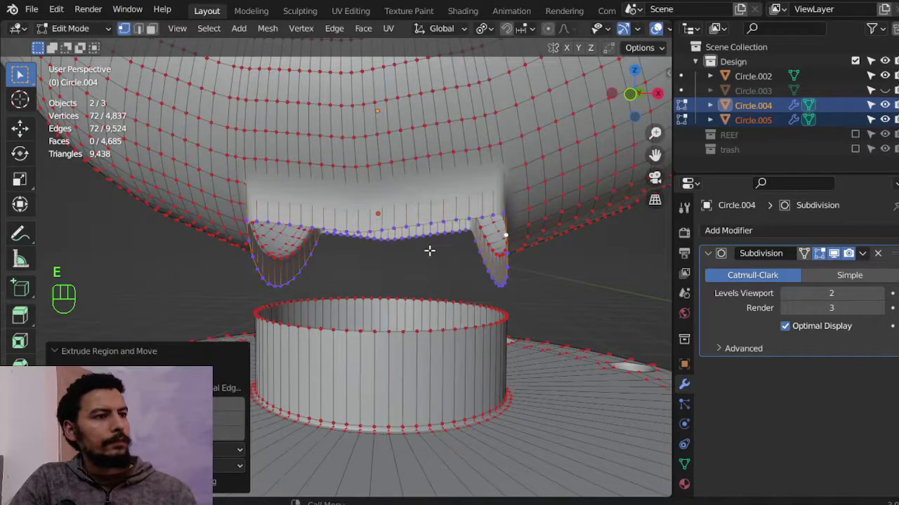
Round the extruded rim to a circle and flatten it to zero height in front view.
{"action": "key", "text": "F3"}
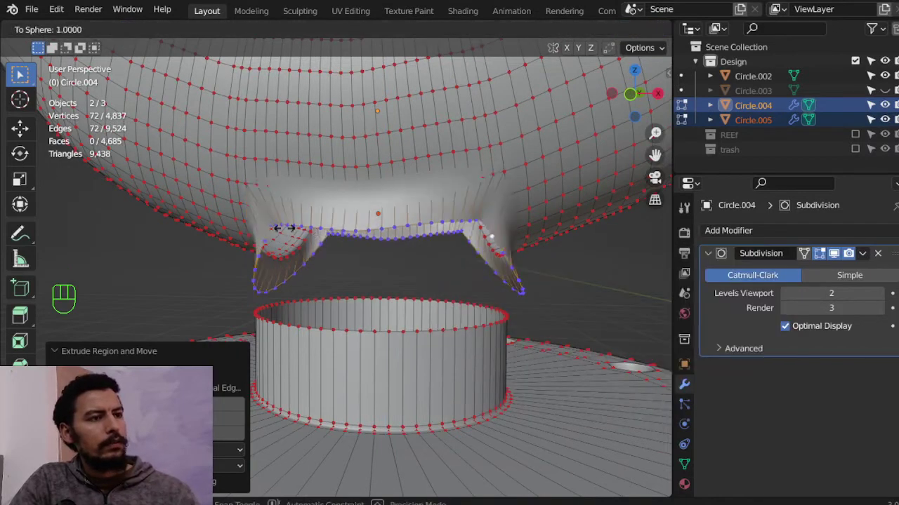
{"action": "key", "text": "KP_1"}
{"action": "key", "text": "s"}
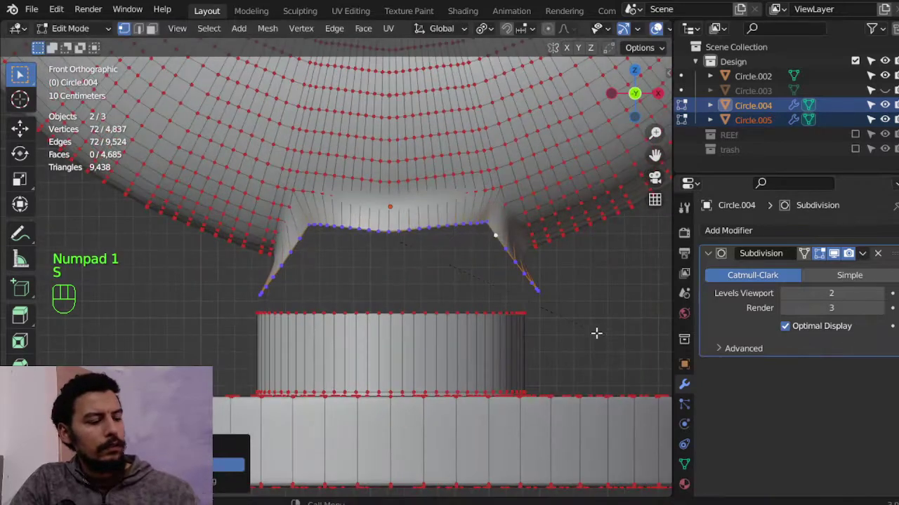
{"action": "key", "text": "s"}
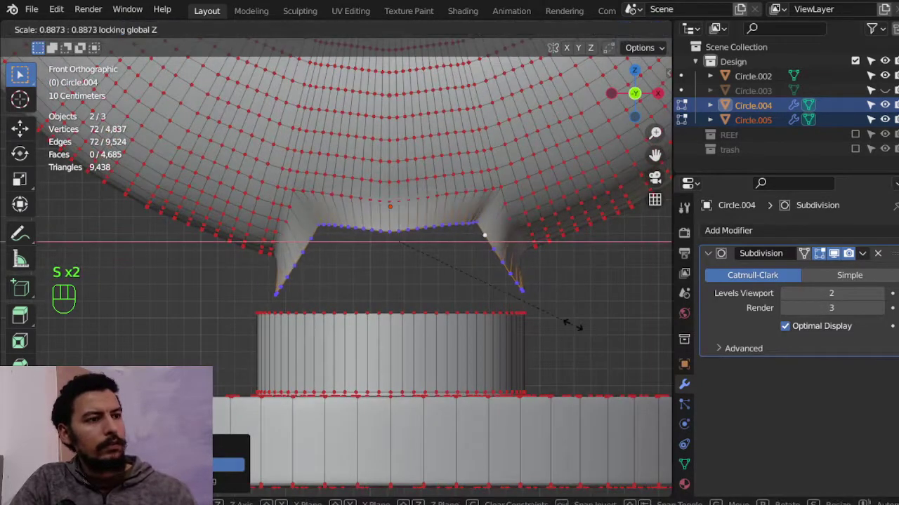
{"action": "key", "text": "s"}
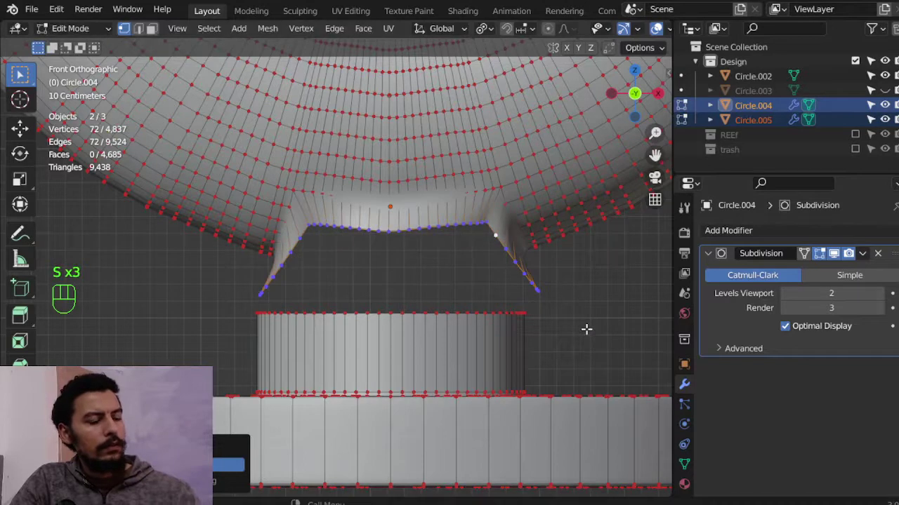
{"action": "key", "text": "s"}
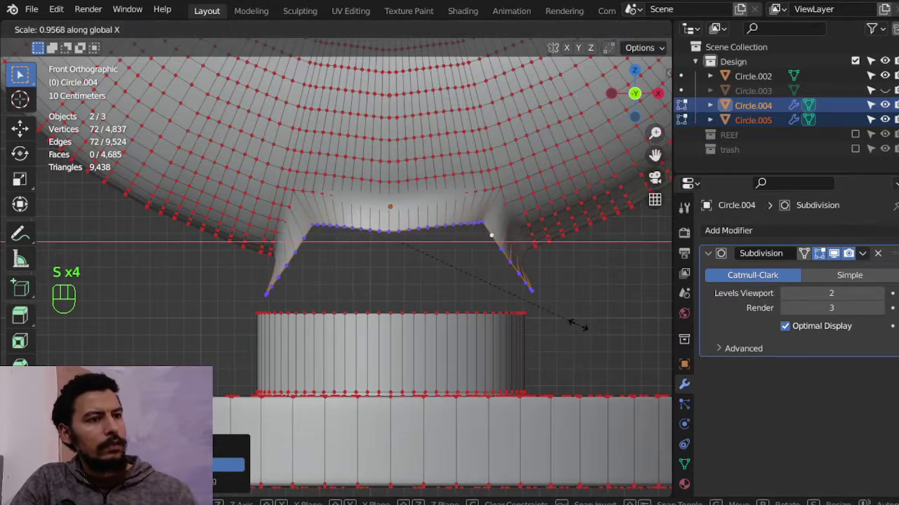
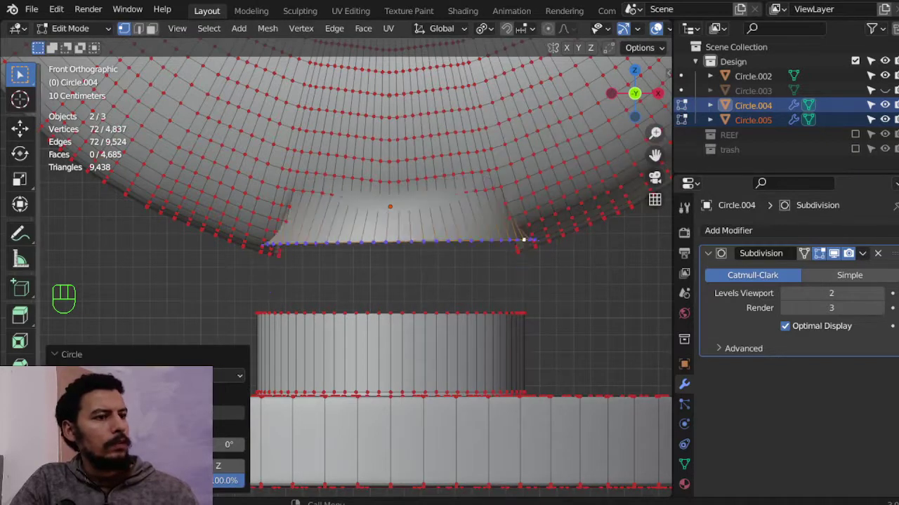
Lower the flat ring toward the base neck and shrink it to match the neck width.
{"action": "key", "text": "g"}
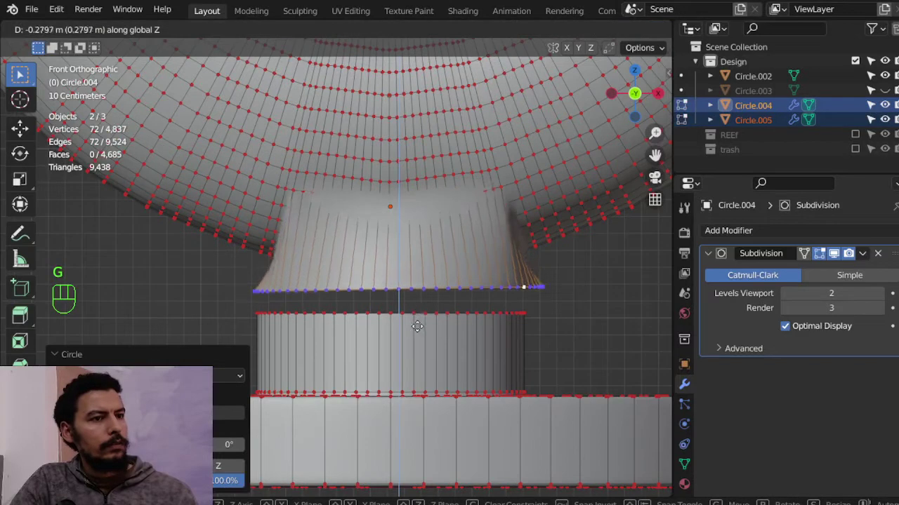
{"action": "key", "text": "s"}
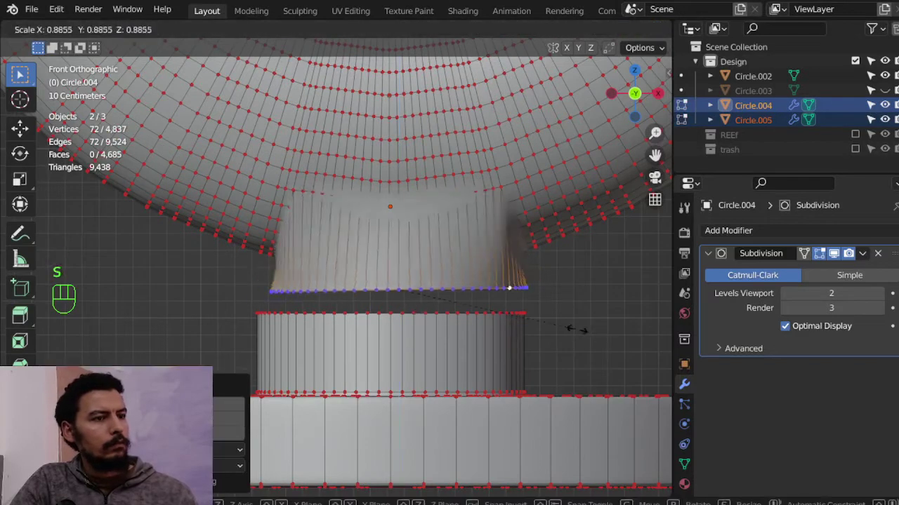
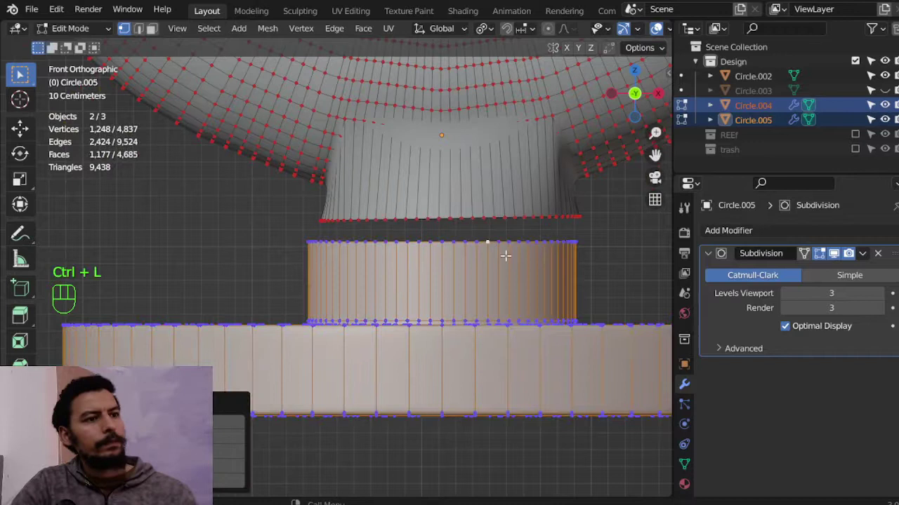
Slide the flanged base along X so its neck sits directly beneath the ring.
{"action": "key", "text": "g"}
{"action": "key", "text": "g"}
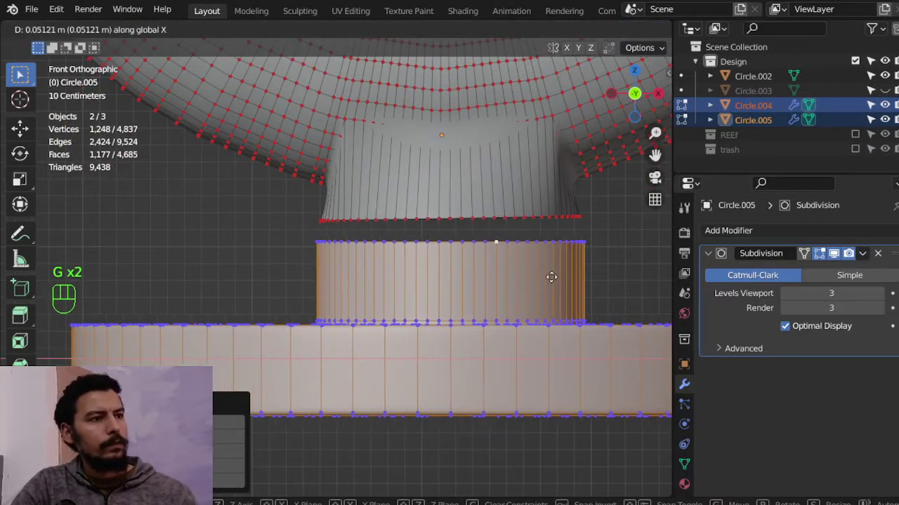
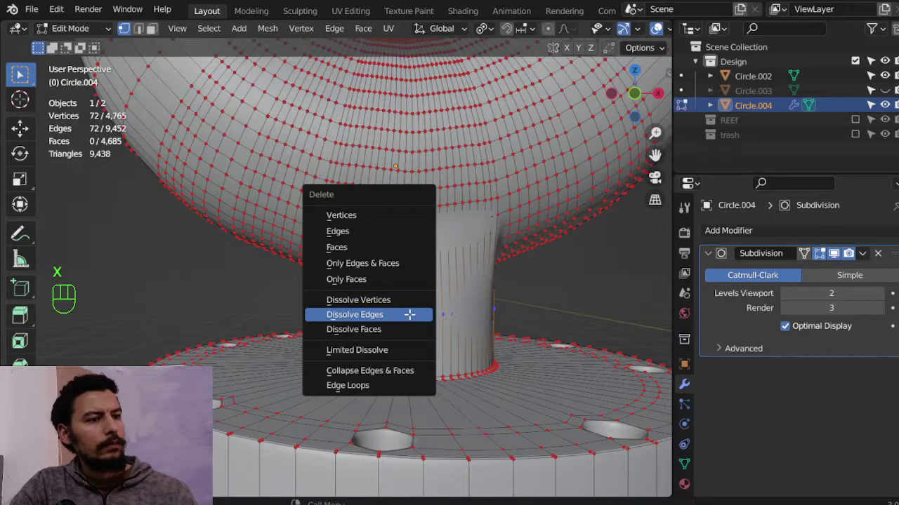
Leave Edit Mode and orbit around the model to inspect the bridged elbow-to-neck join.
{"action": "key", "text": "Tab"}
{"action": "left_click_drag", "start_coordinate": [450, 280], "coordinate": [410, 317]}
{"action": "left_click_drag", "start_coordinate": [370, 295], "coordinate": [463, 302]}
{"action": "left_click_drag", "start_coordinate": [334, 271], "coordinate": [273, 271]}
{"action": "left_click_drag", "start_coordinate": [523, 305], "coordinate": [412, 265]}
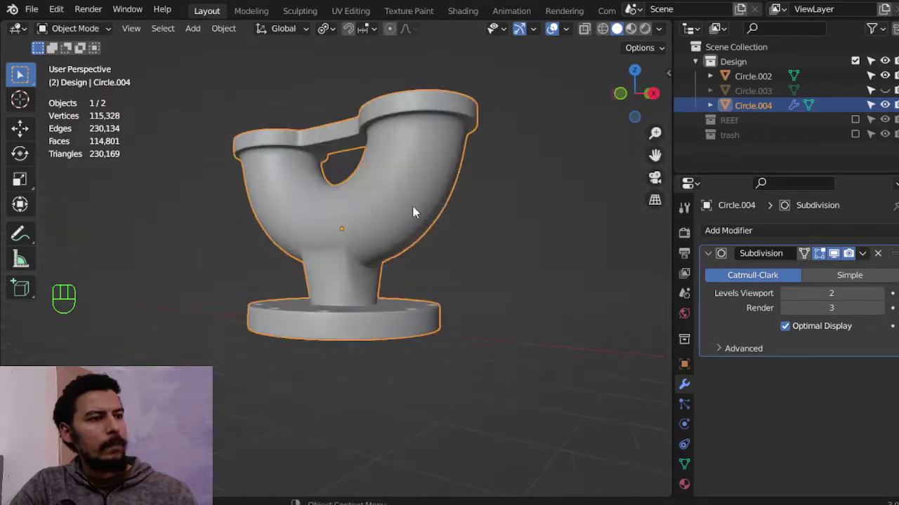
{"action": "left_click", "coordinate": [423, 163]}
{"action": "left_click_drag", "start_coordinate": [423, 164], "coordinate": [426, 184]}
{"action": "left_click_drag", "start_coordinate": [407, 243], "coordinate": [517, 271]}
{"action": "left_click", "coordinate": [841, 262]}
{"action": "left_click_drag", "start_coordinate": [420, 231], "coordinate": [391, 256]}
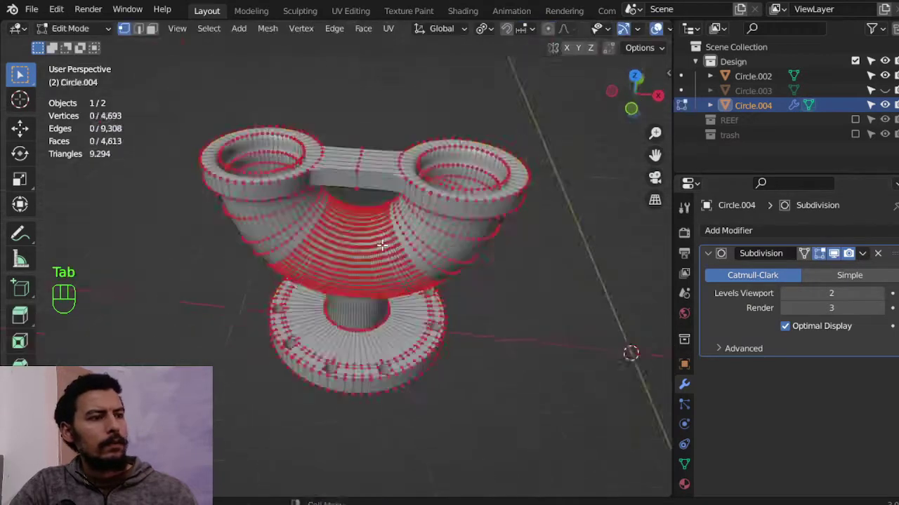